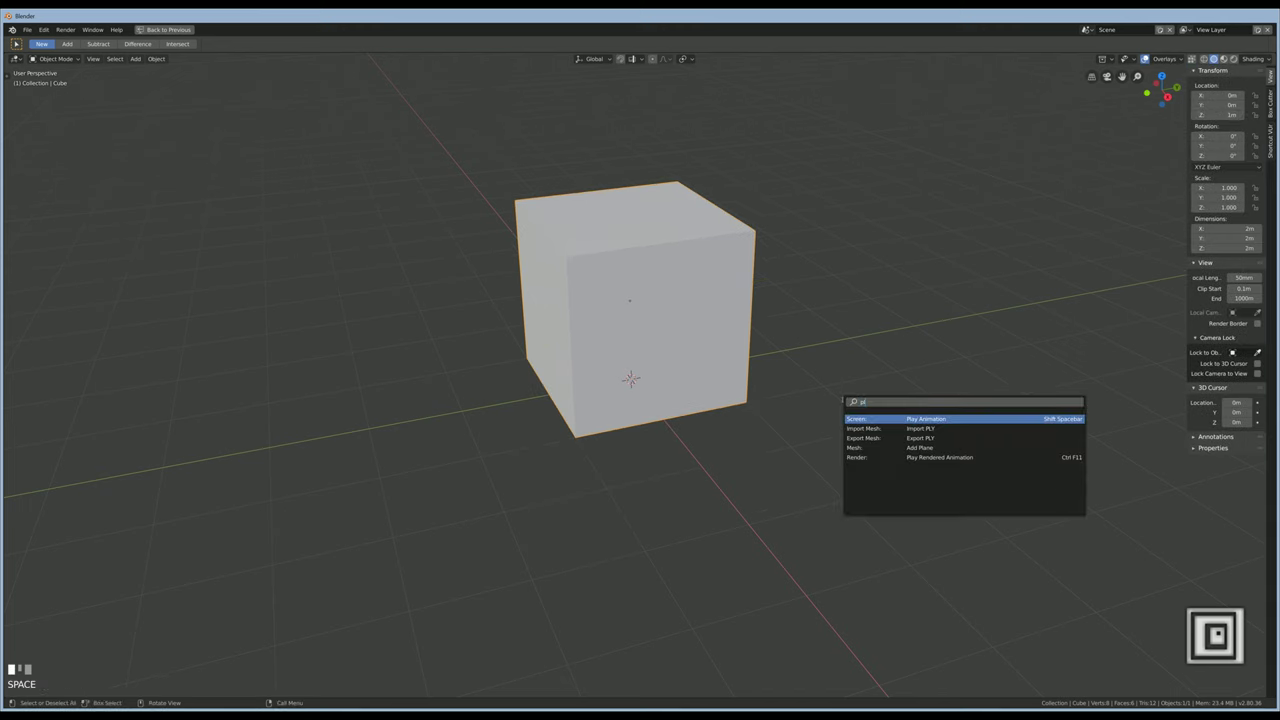
Add a plane and scale it to about 6.6 as a 13.25 m ground under the cube
key("Return")
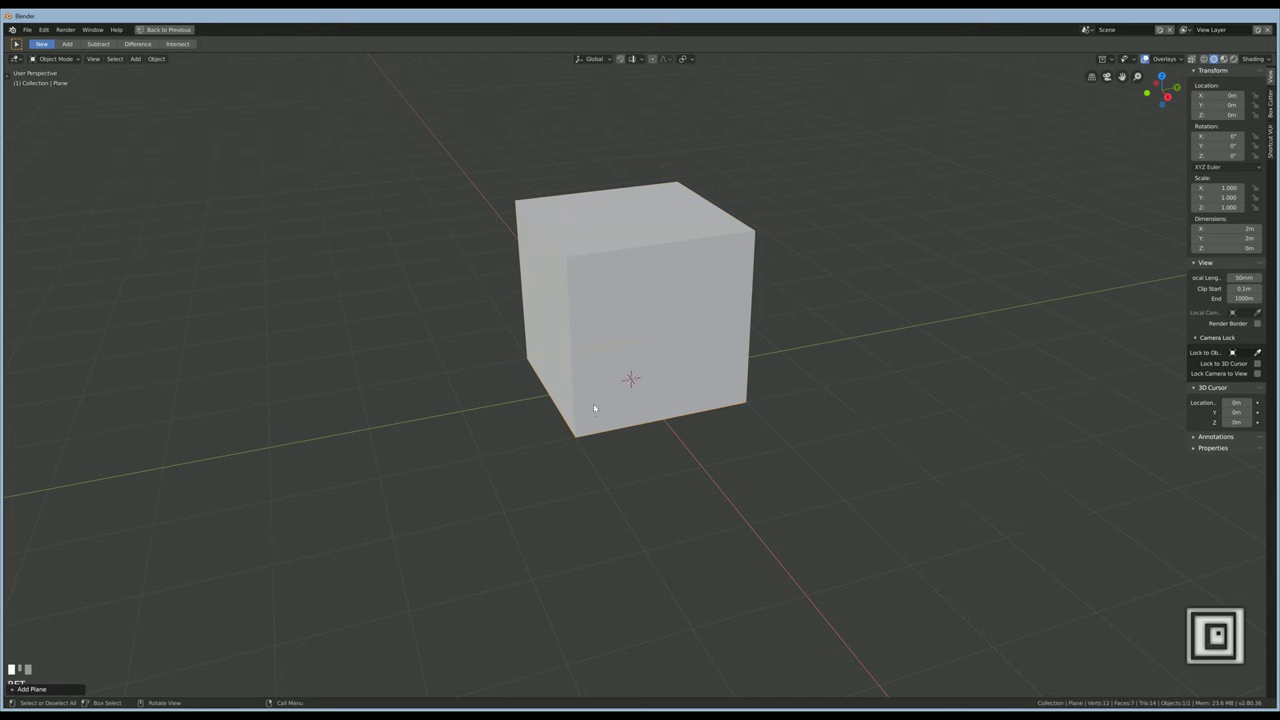
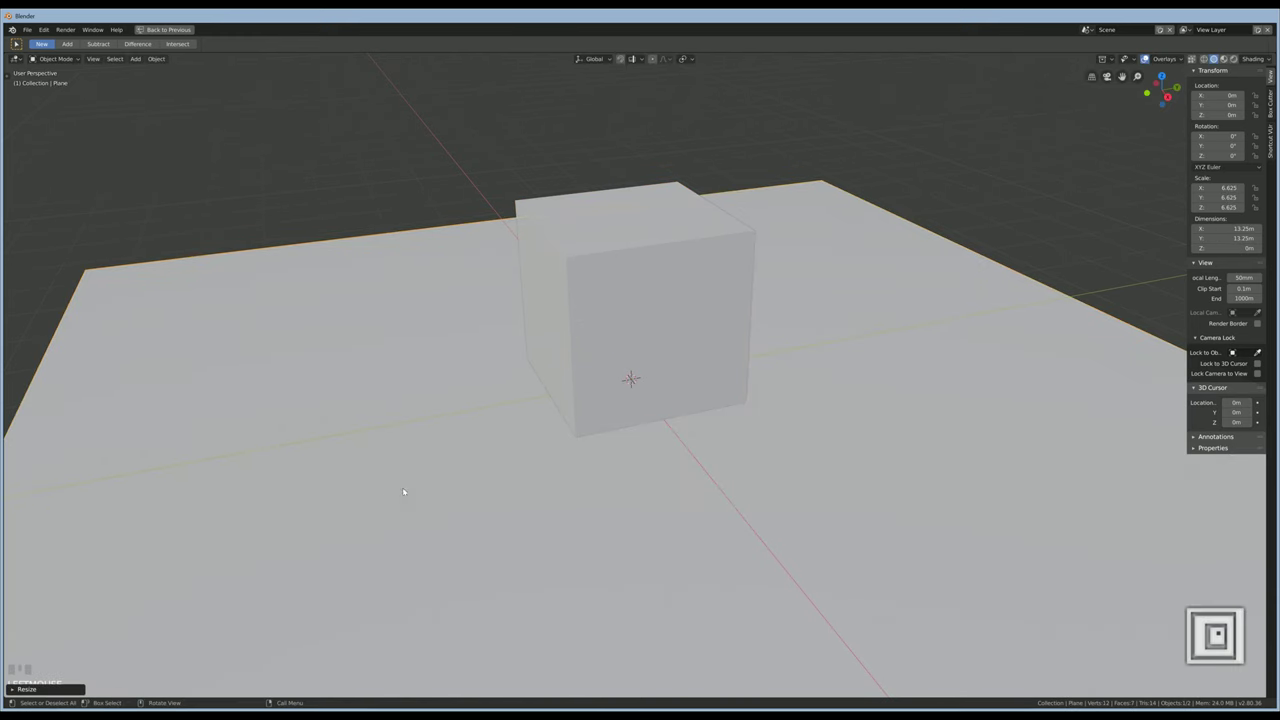
scroll("down", 3)
Add an Area light and raise it about 6.2 m above the cube along Z
key("space")
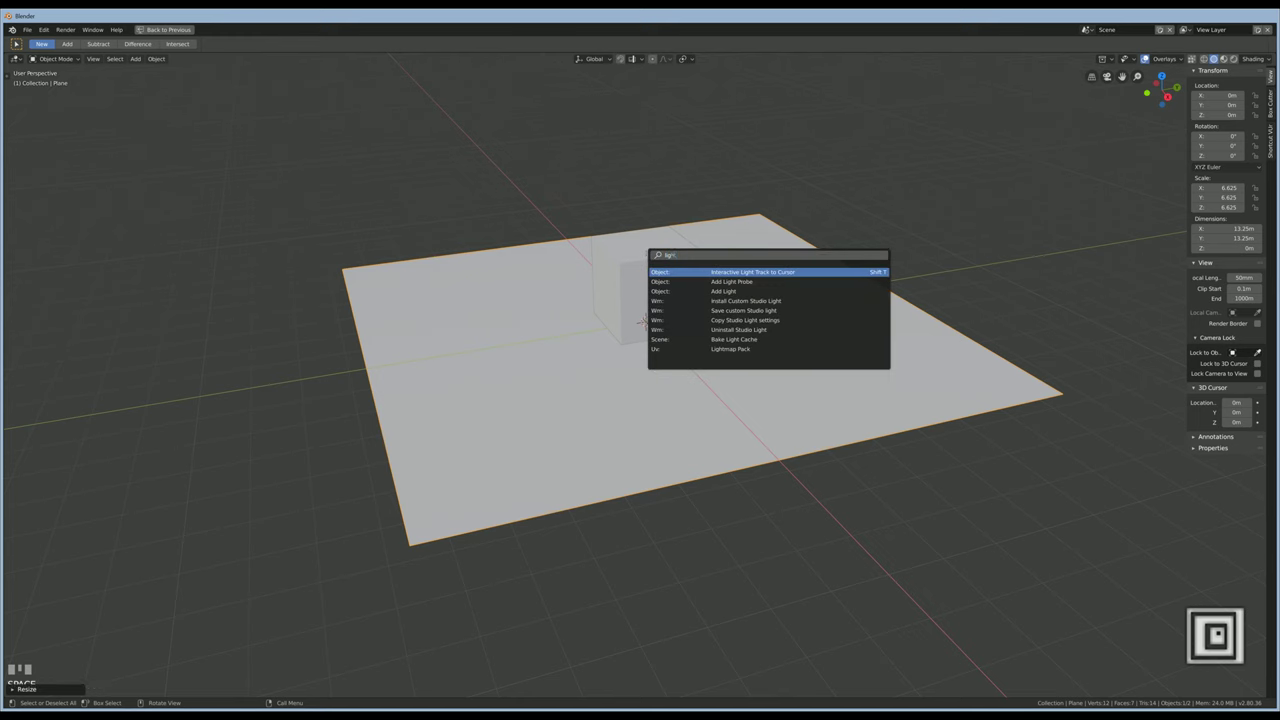
key("Down")
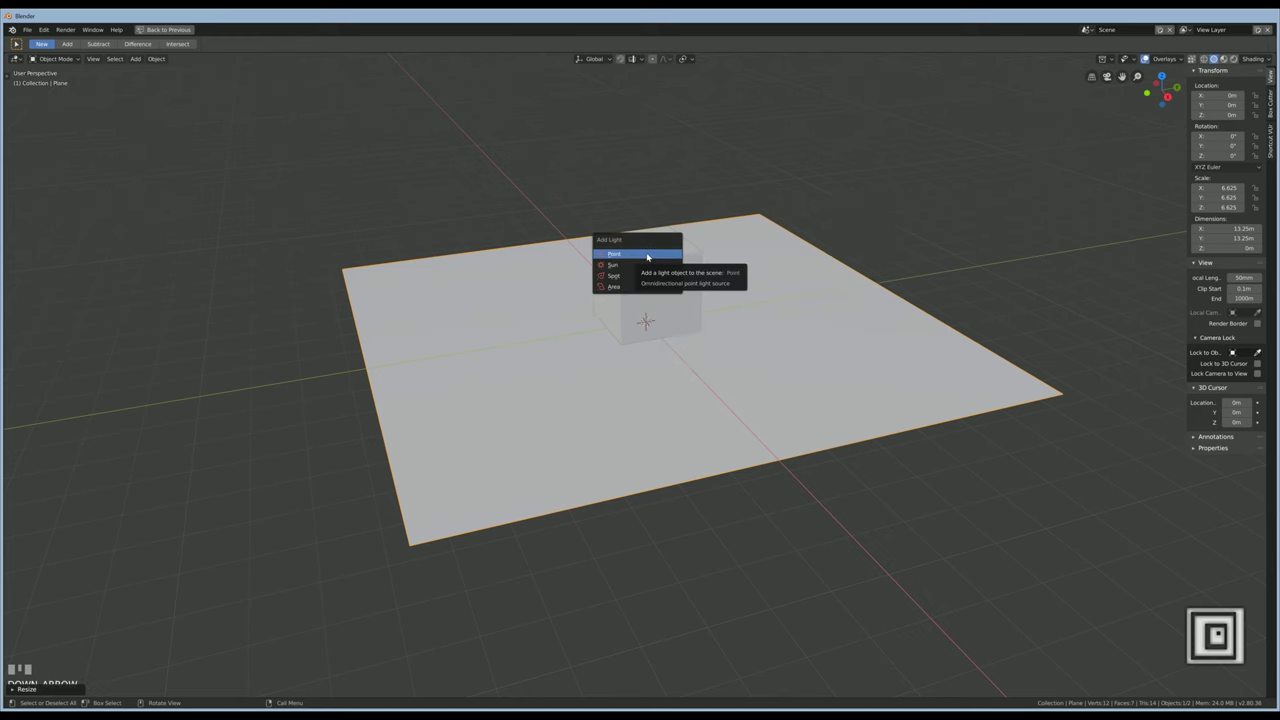
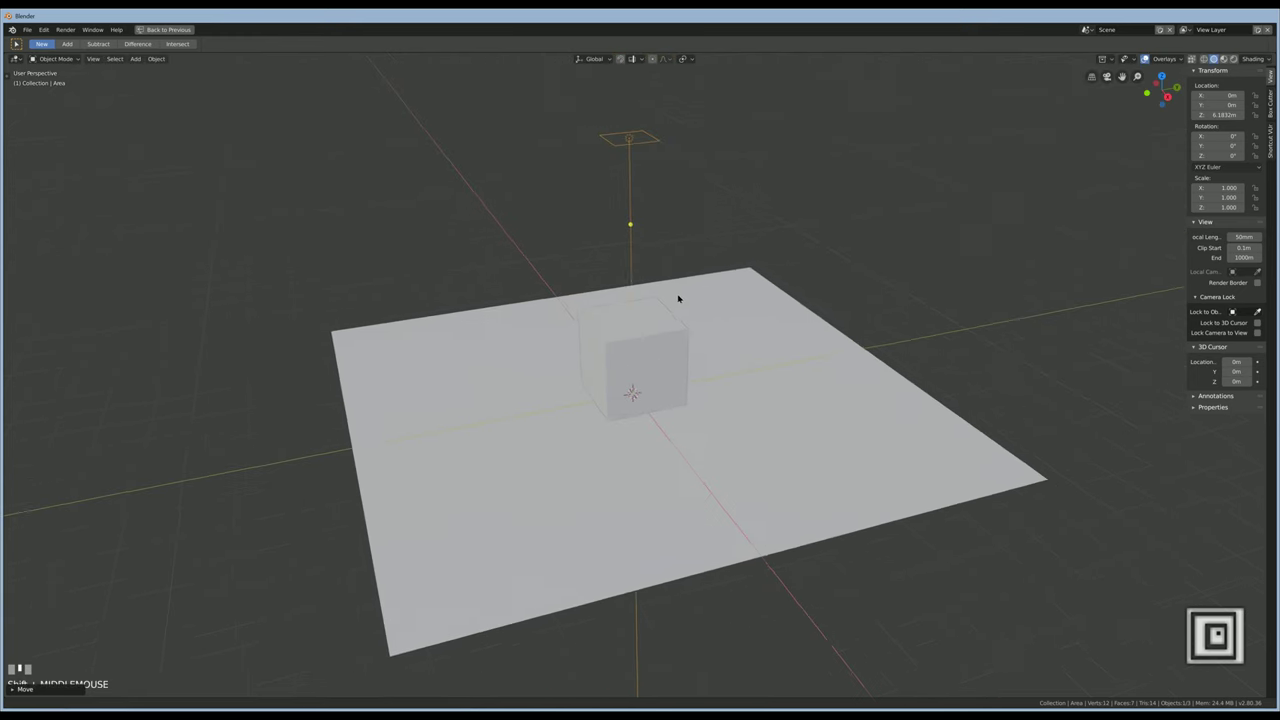
key("g")
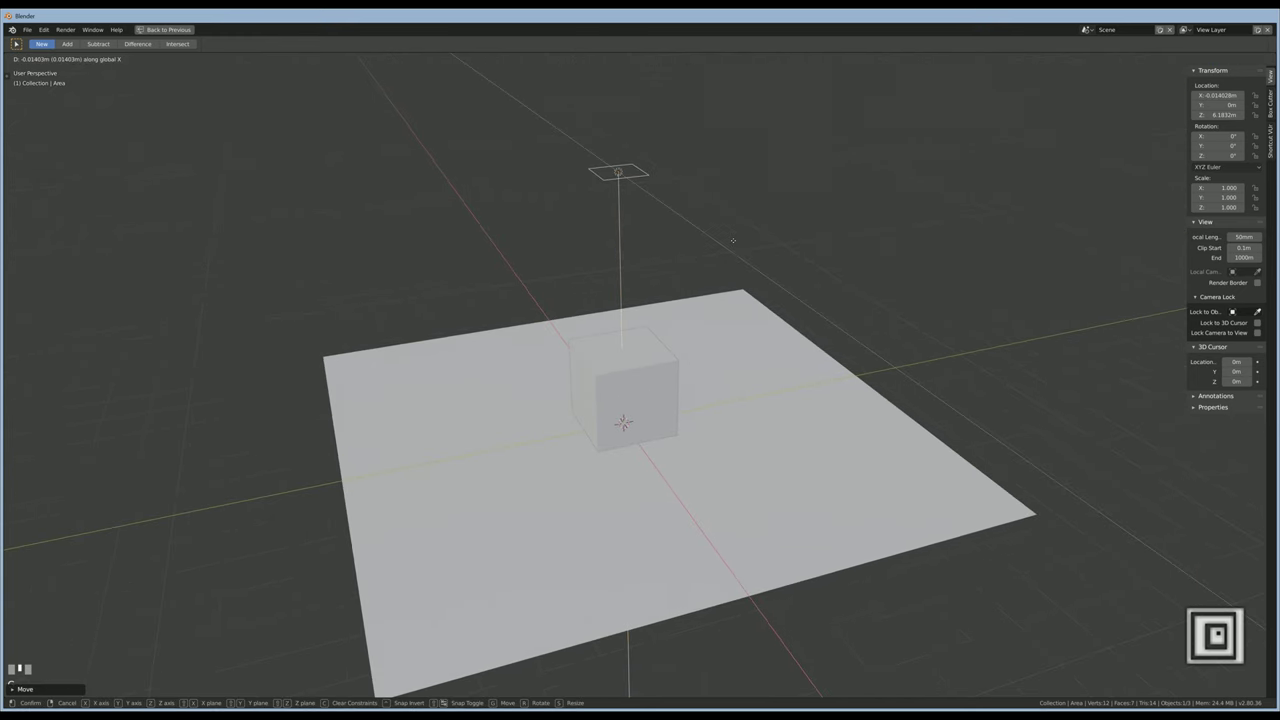
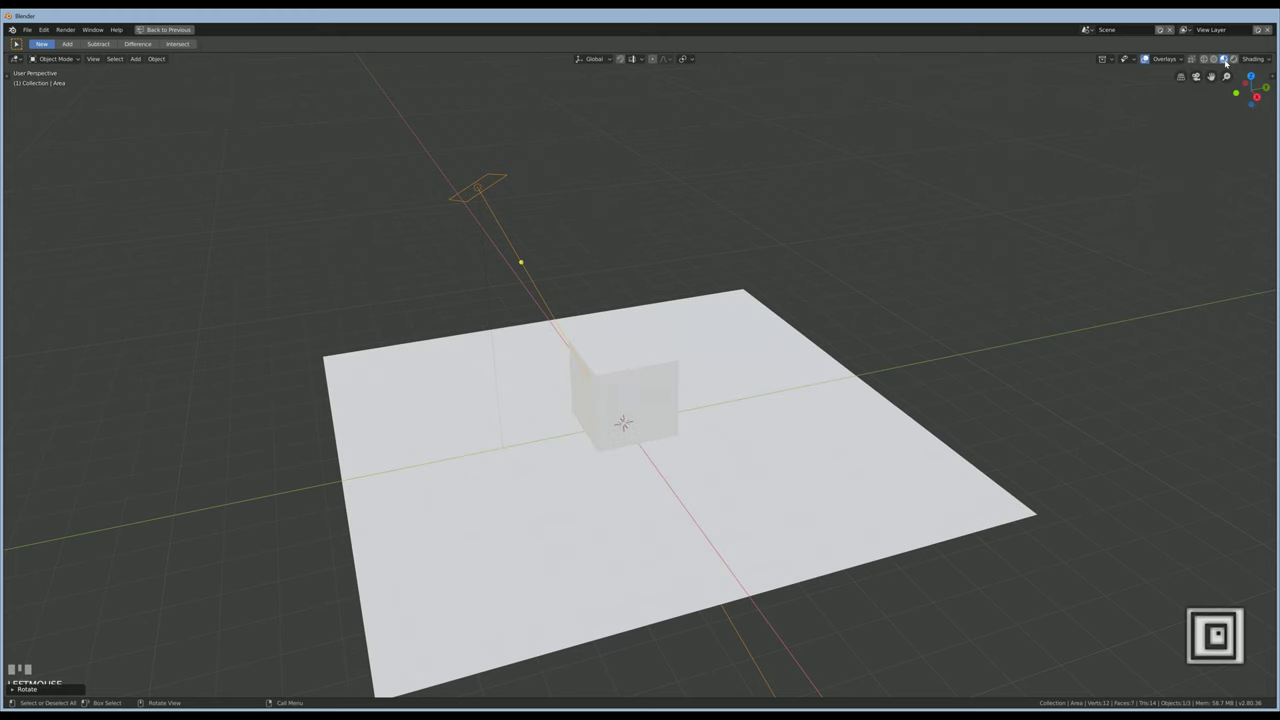
Set the World color to black, hide the floor grid, and orbit closer to the cube
left_click_drag(1264, 58, 819, 238)
key("ctrl+space")
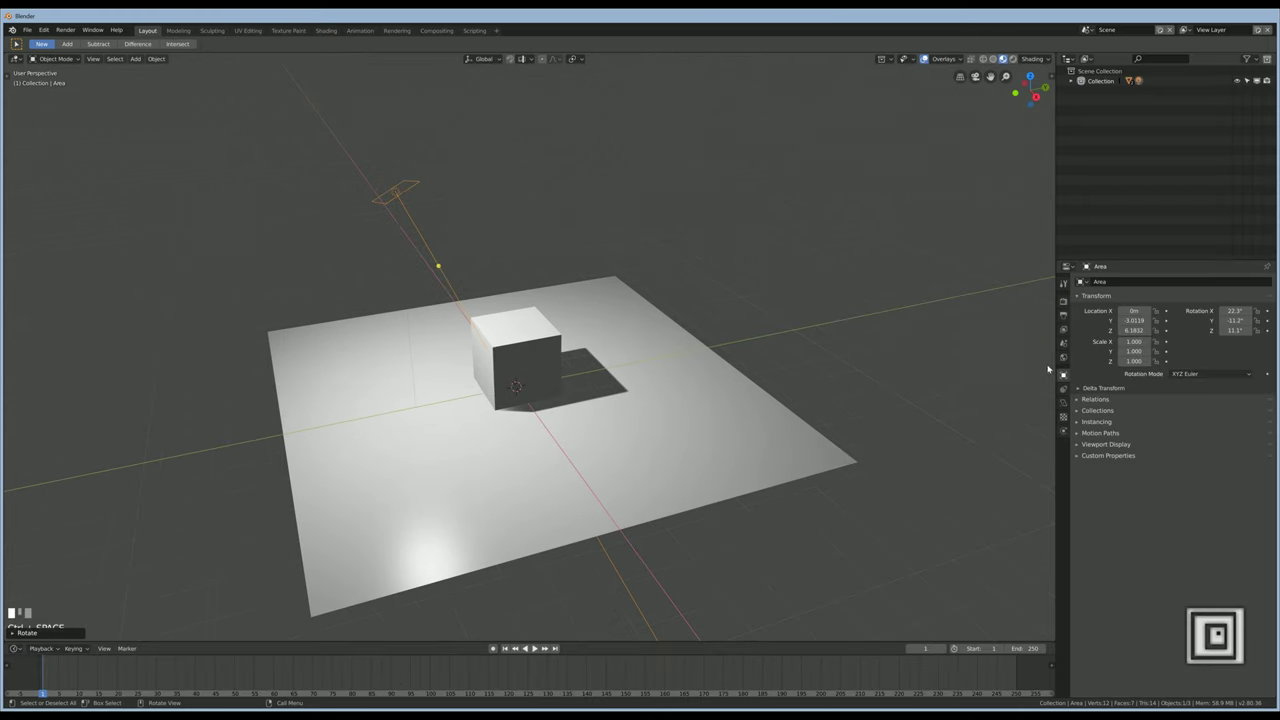
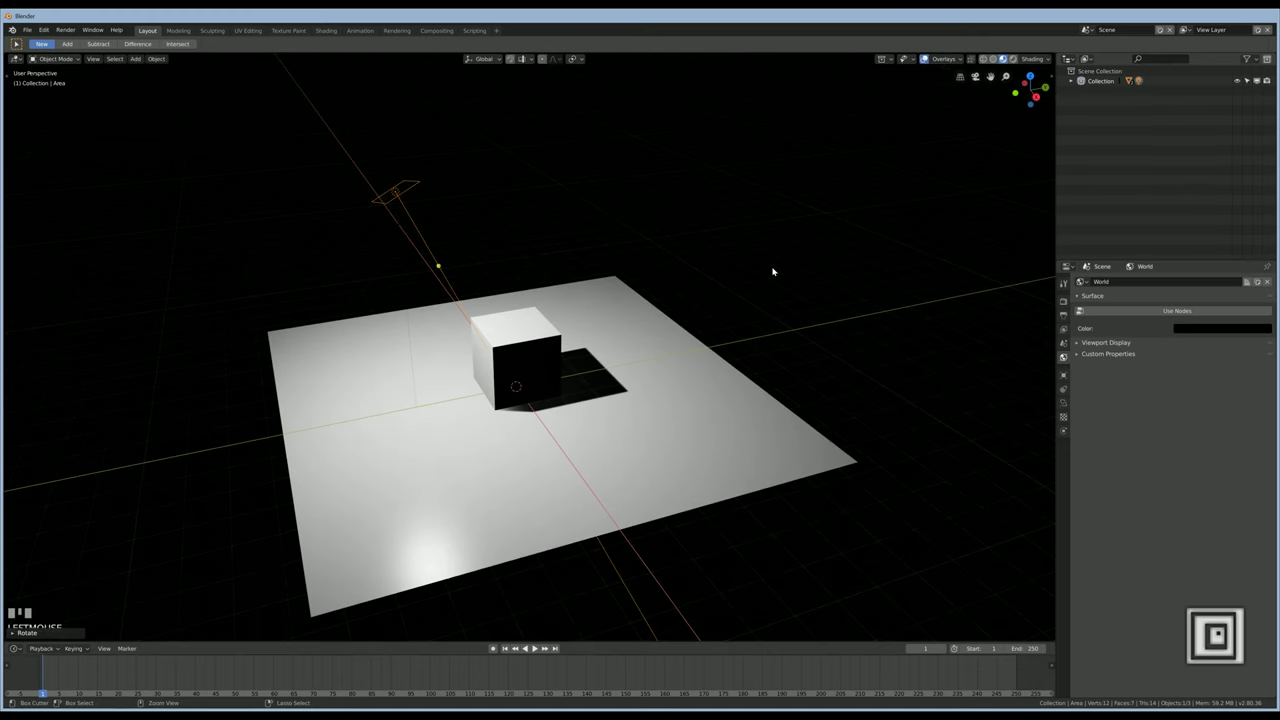
key("ctrl+space")
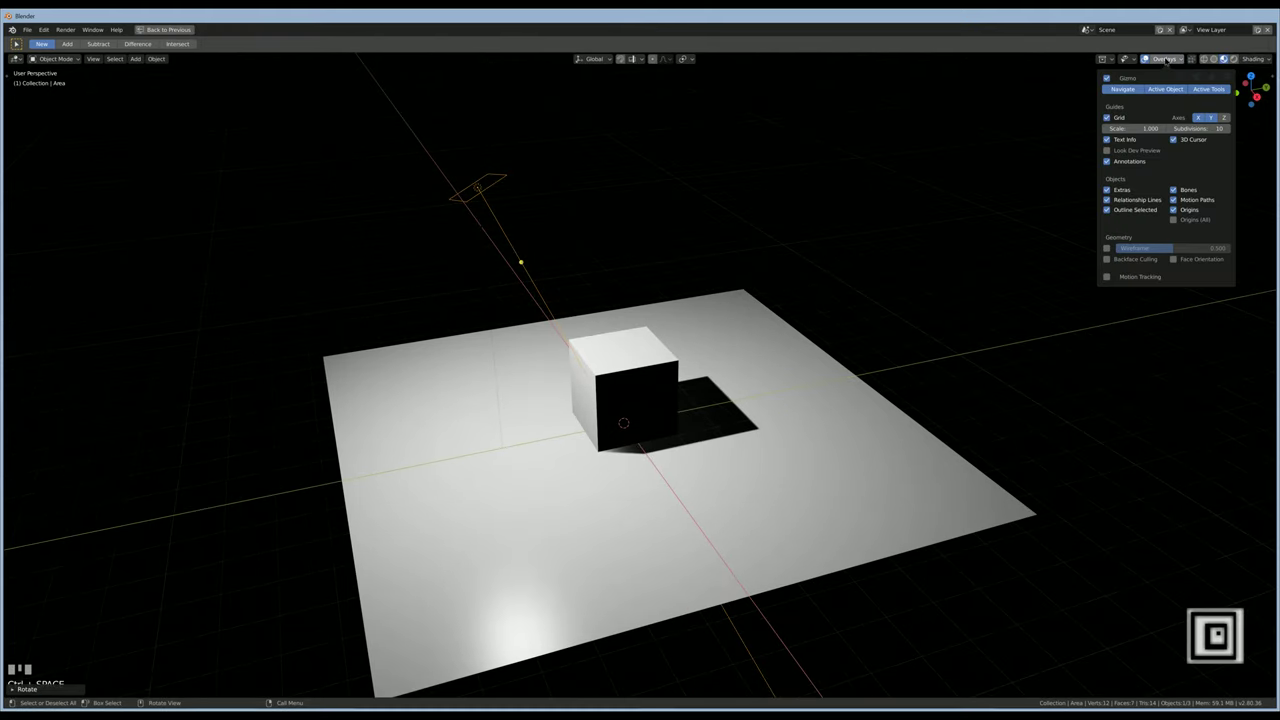
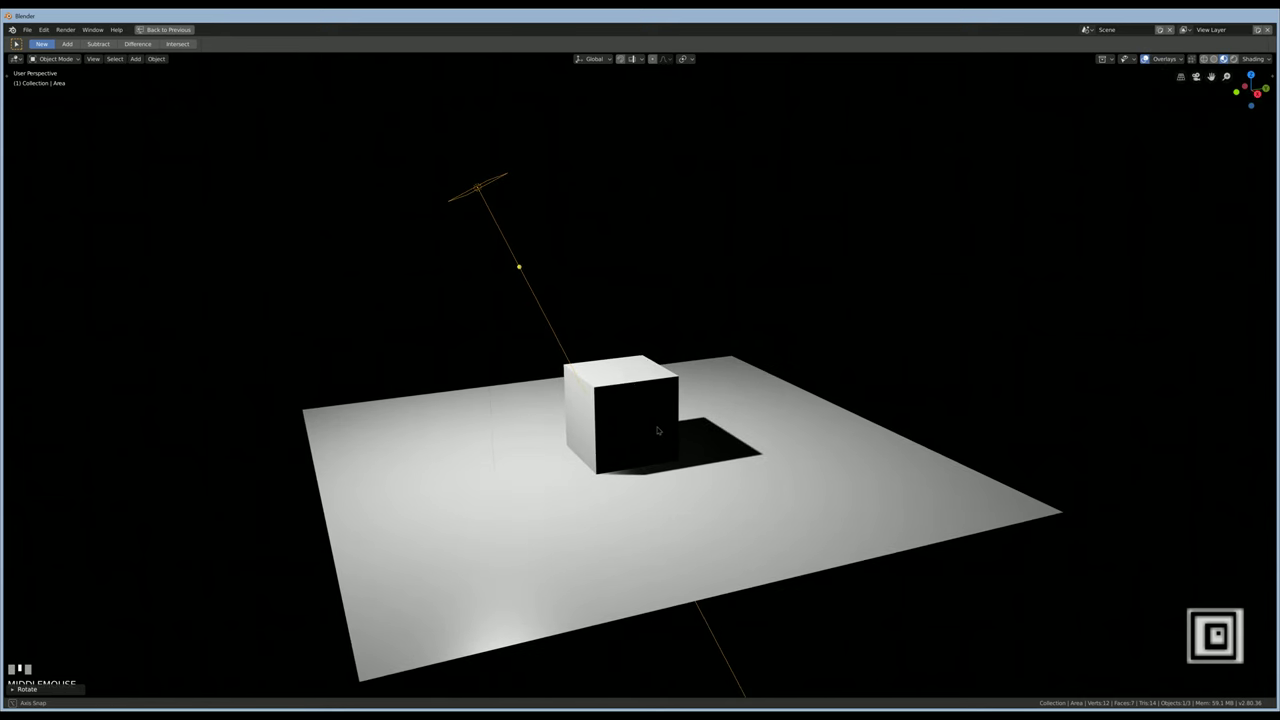
scroll("up", 3)
middle_click(588, 422)
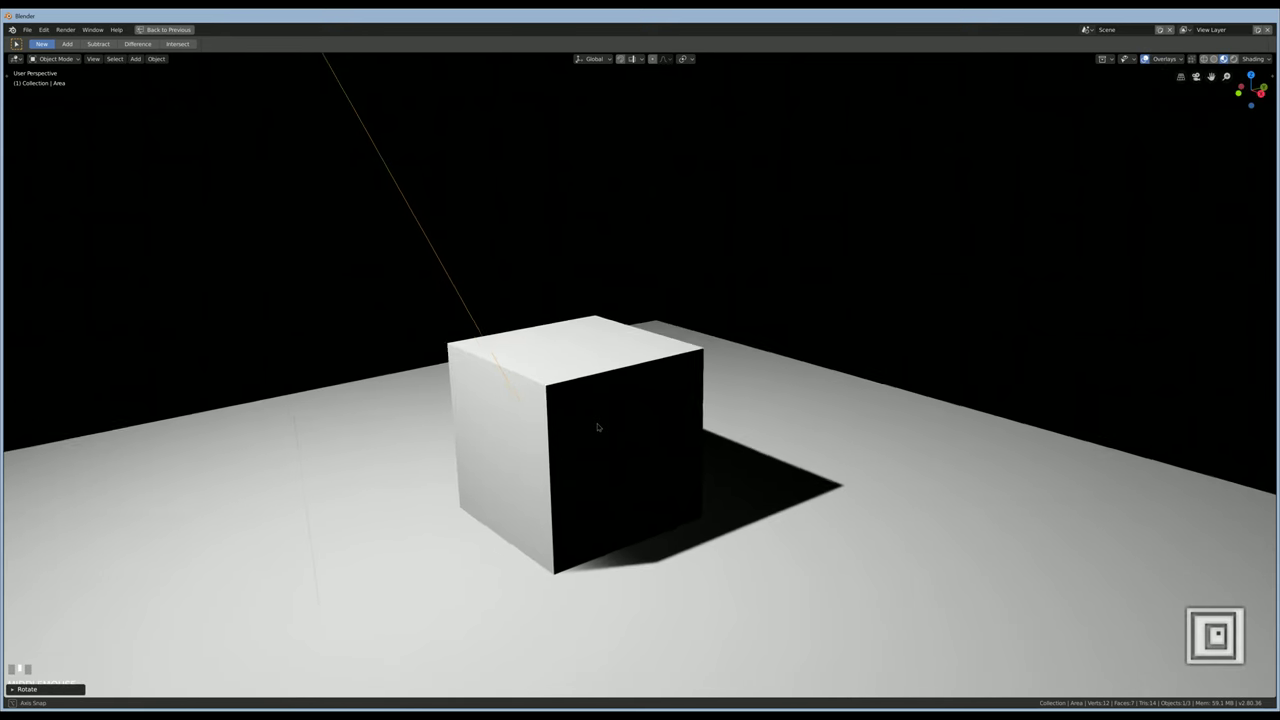
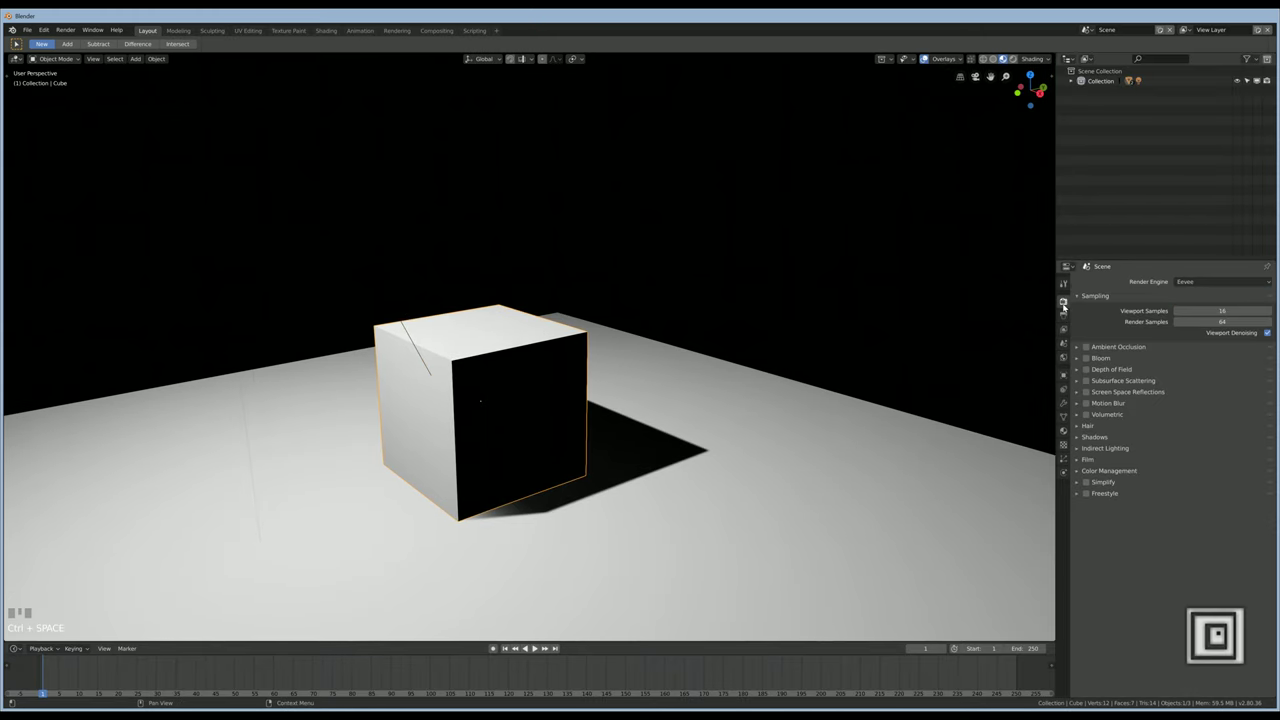
Enable Ambient Occlusion, Bloom and Screen Space Reflections in the Eevee render properties
left_click(1090, 345)
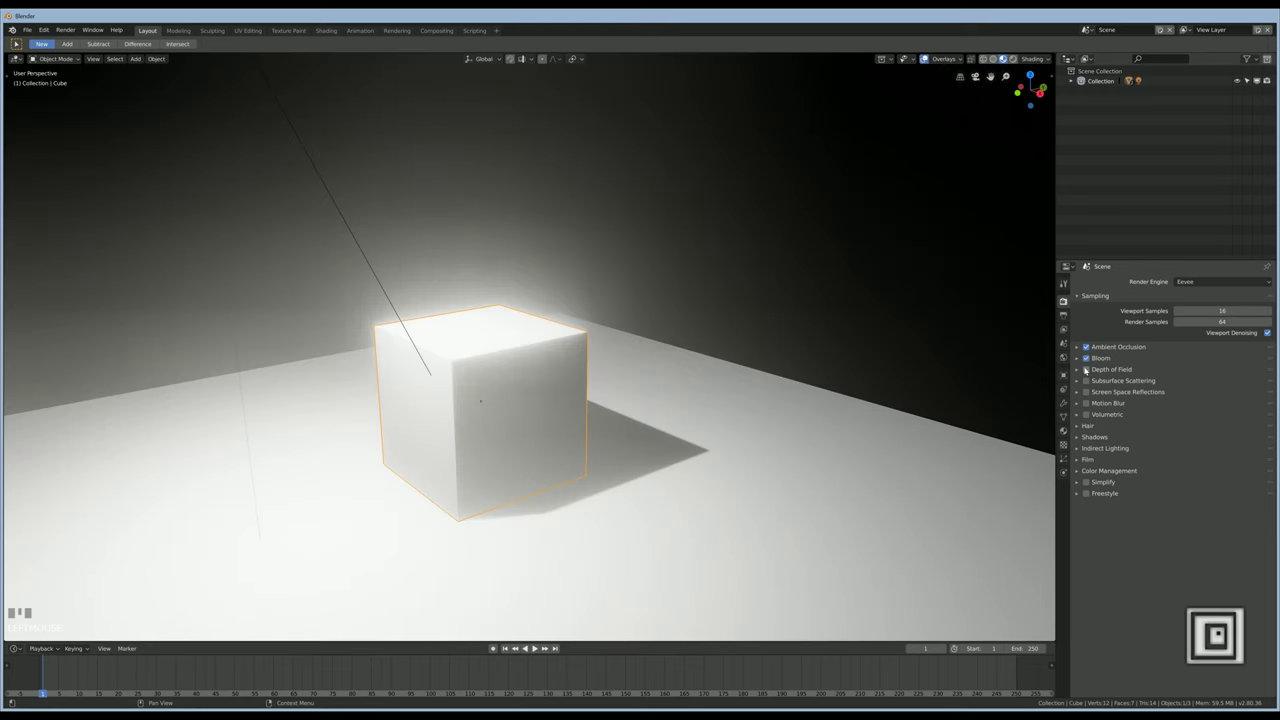
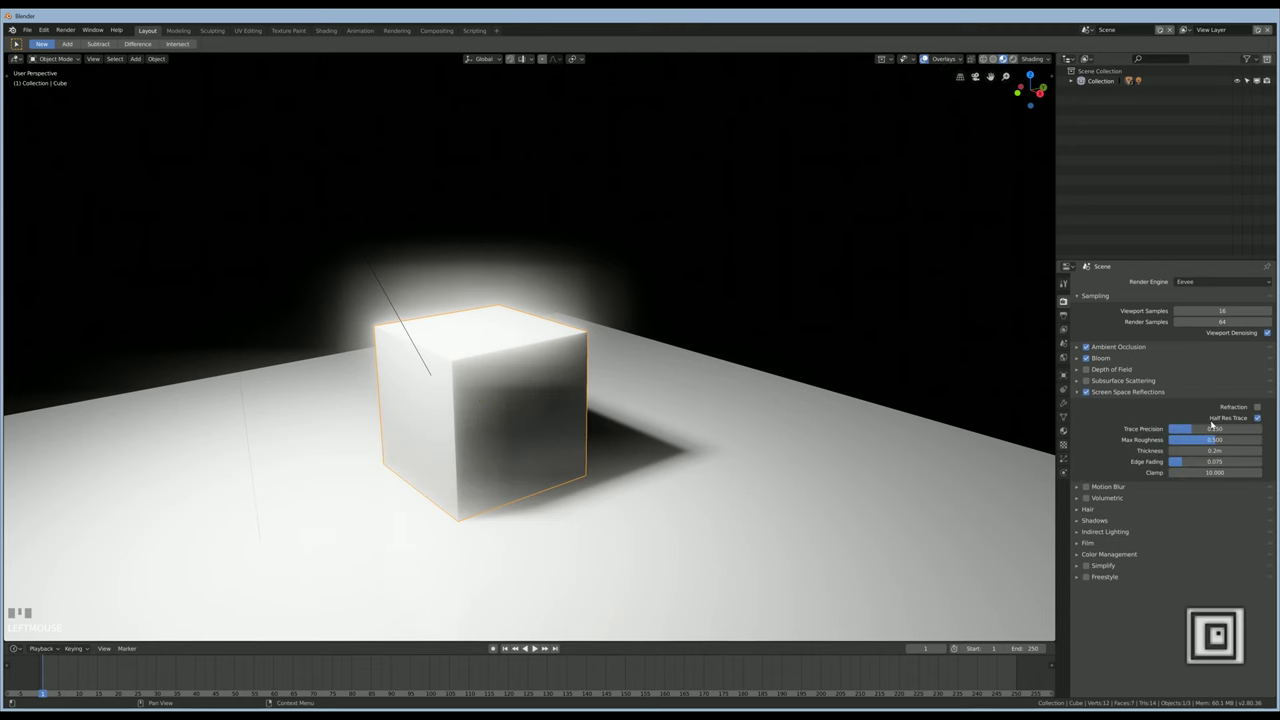
left_click(1260, 417)
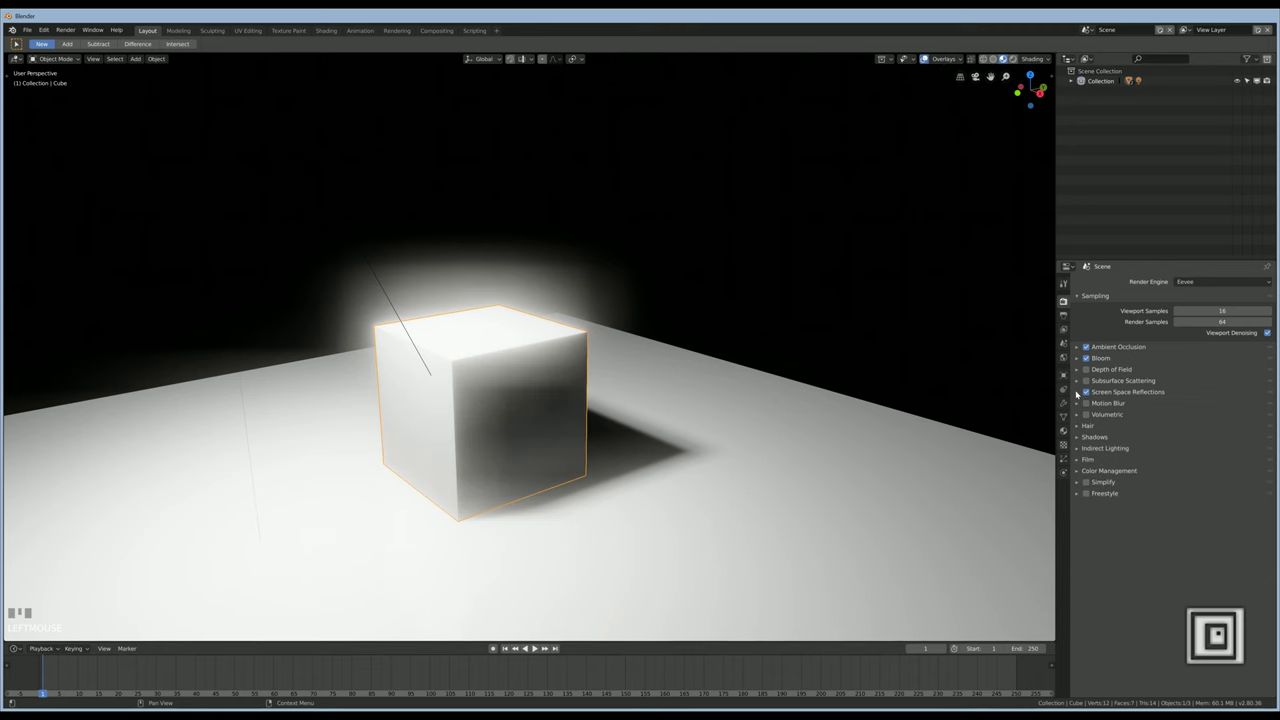
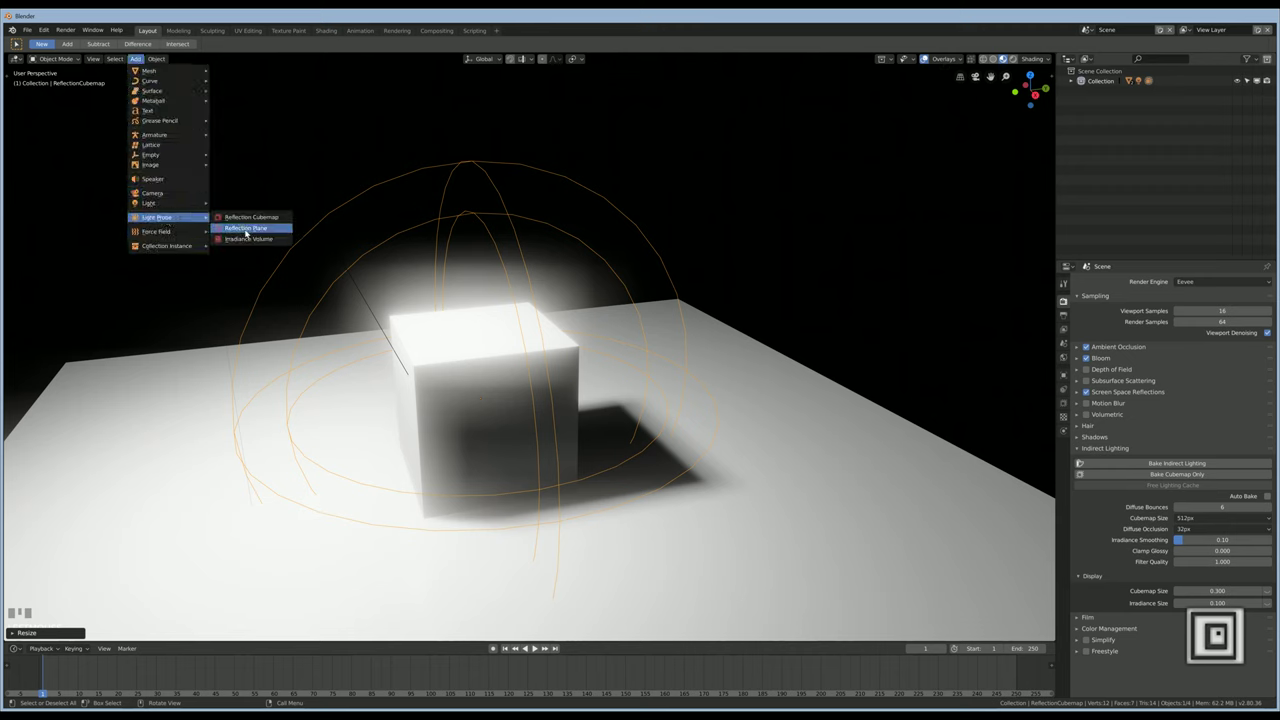
Add an Irradiance Volume probe and scale it up around the scene
left_click_drag(249, 239, 518, 455)
scroll("down", 3)
scroll("up", 3)
key("g")
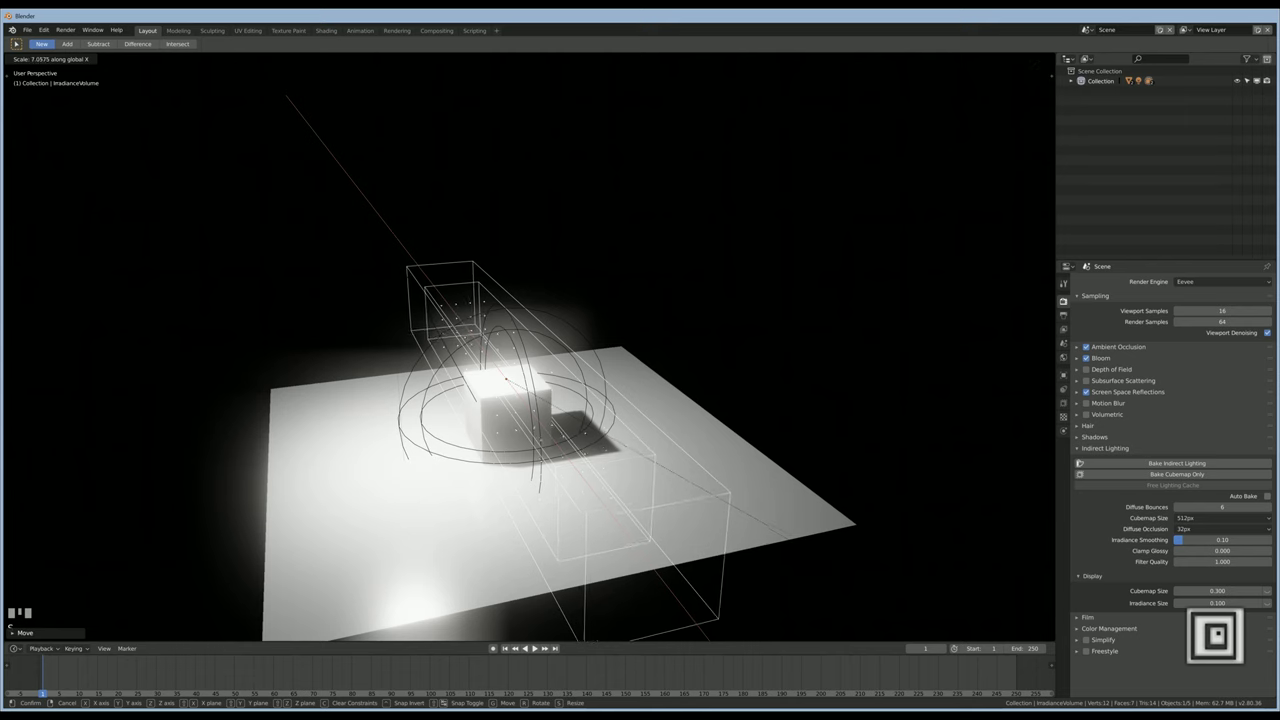
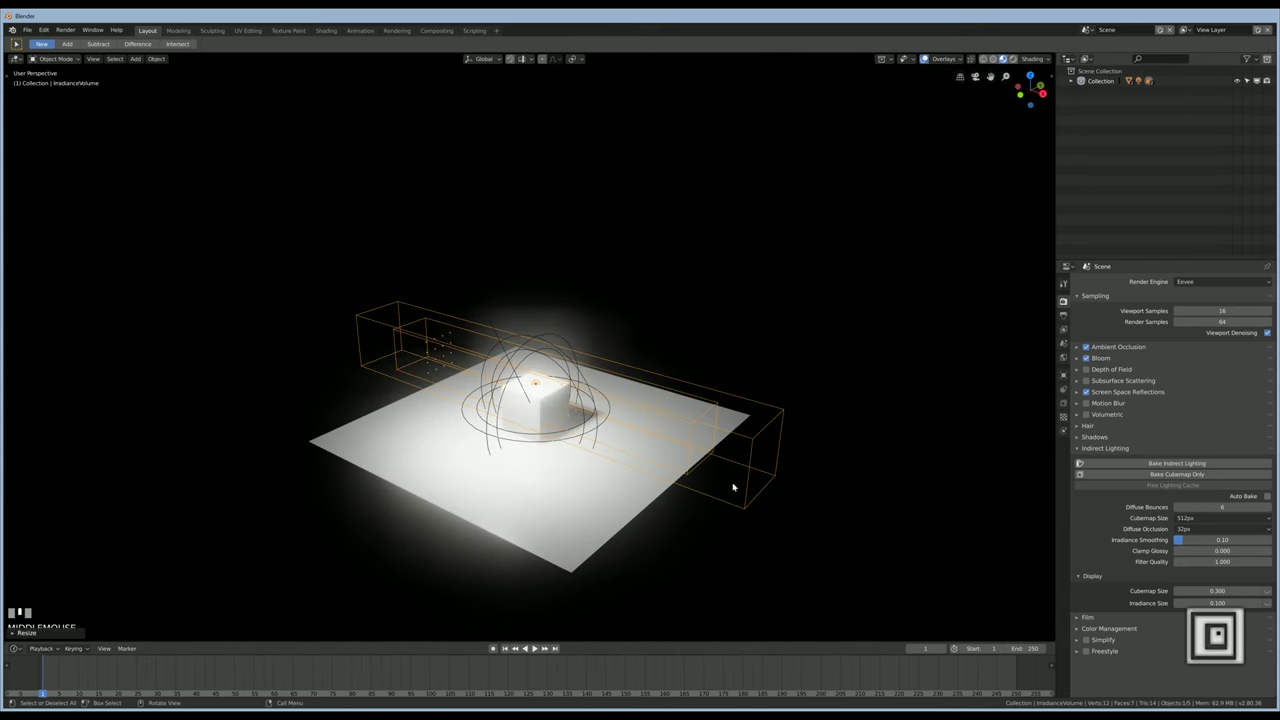
key("s")
Resize the irradiance volume along X and stretch it vertically to enclose the cube and plane
left_click(711, 491)
key("g")
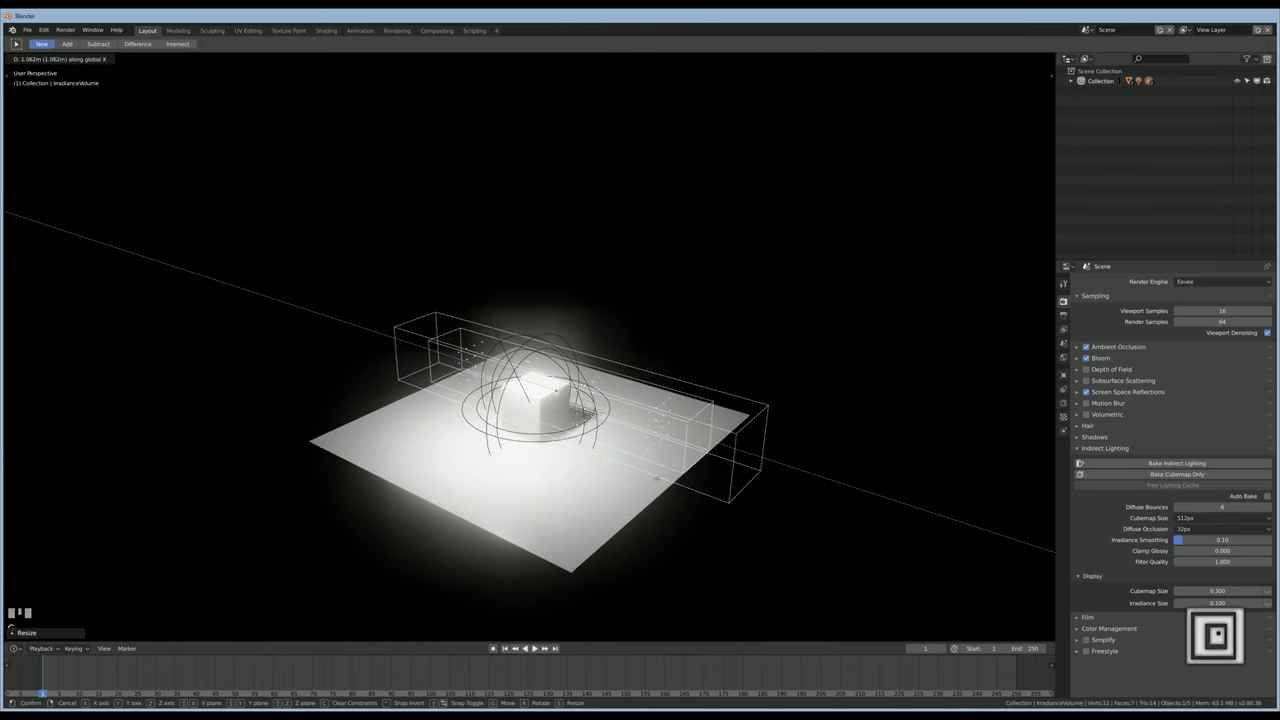
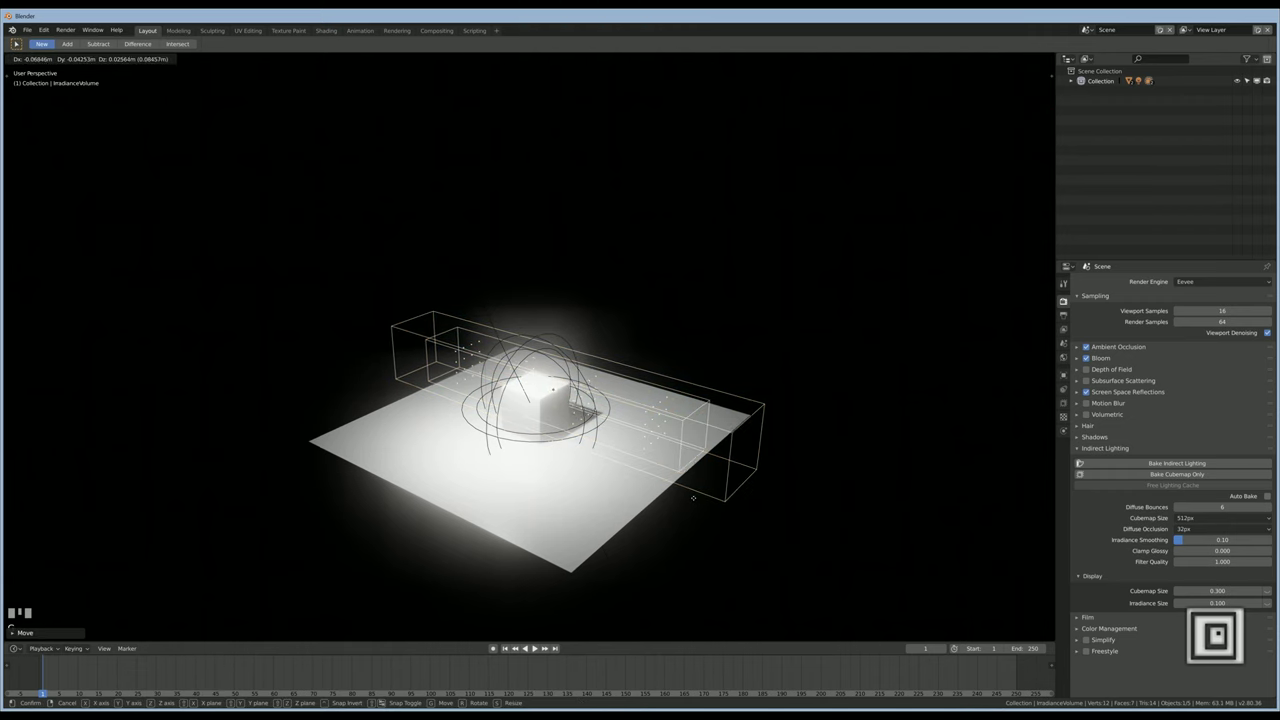
right_click(695, 497)
key("s")
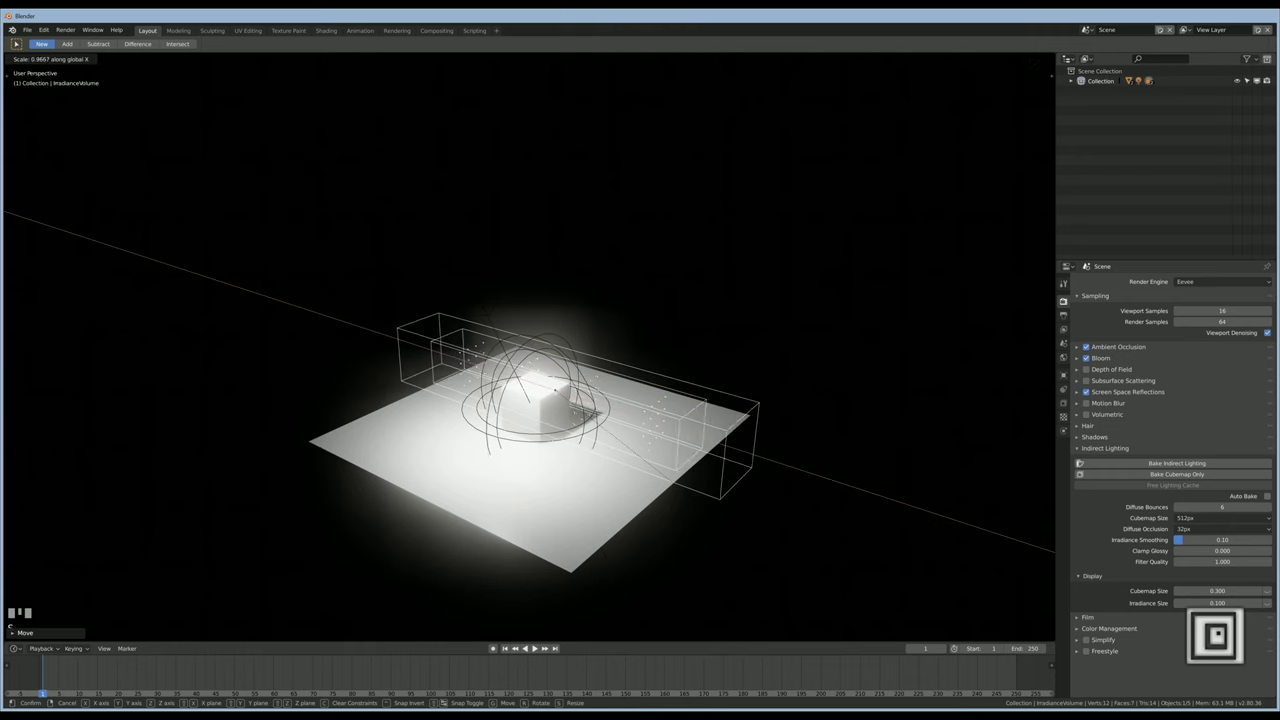
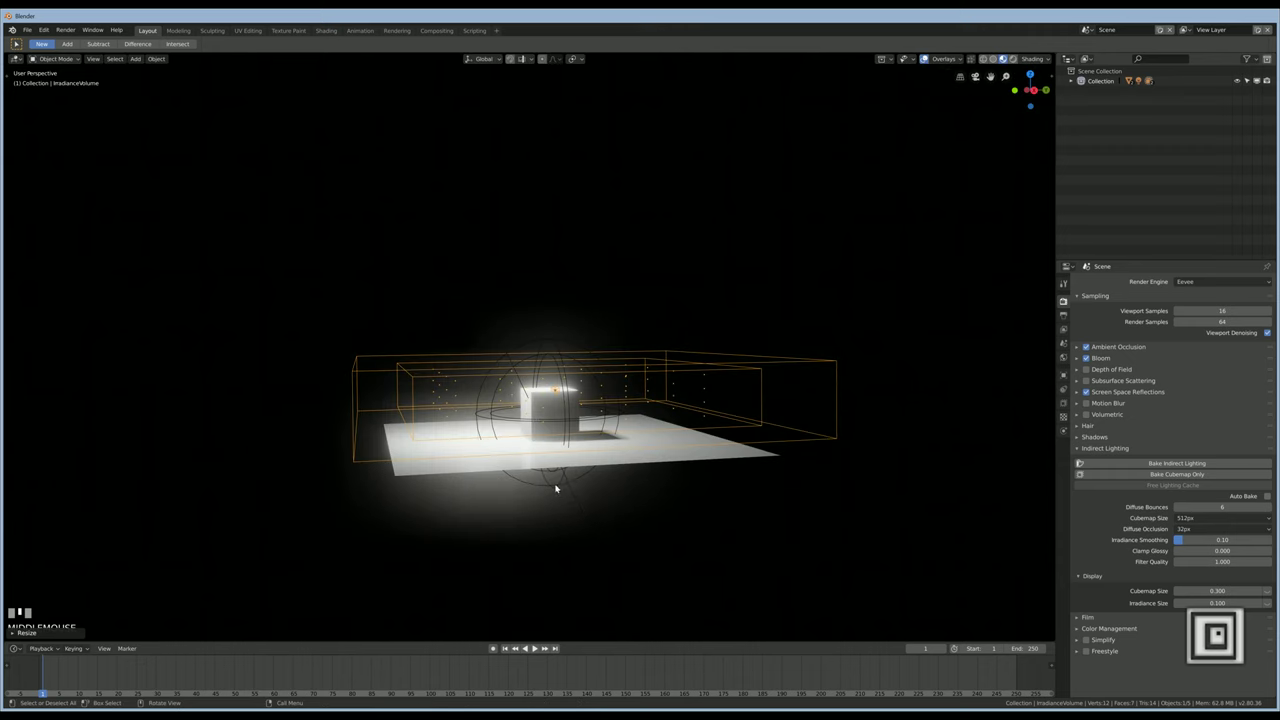
key("s")
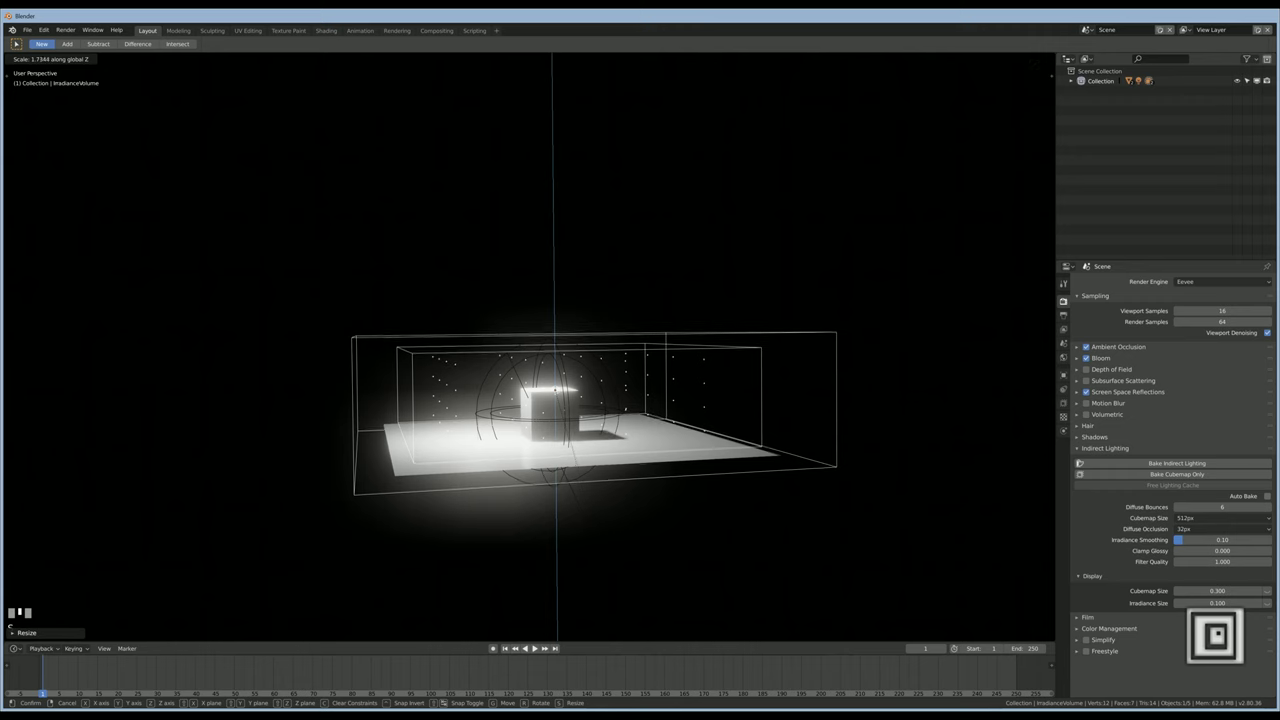
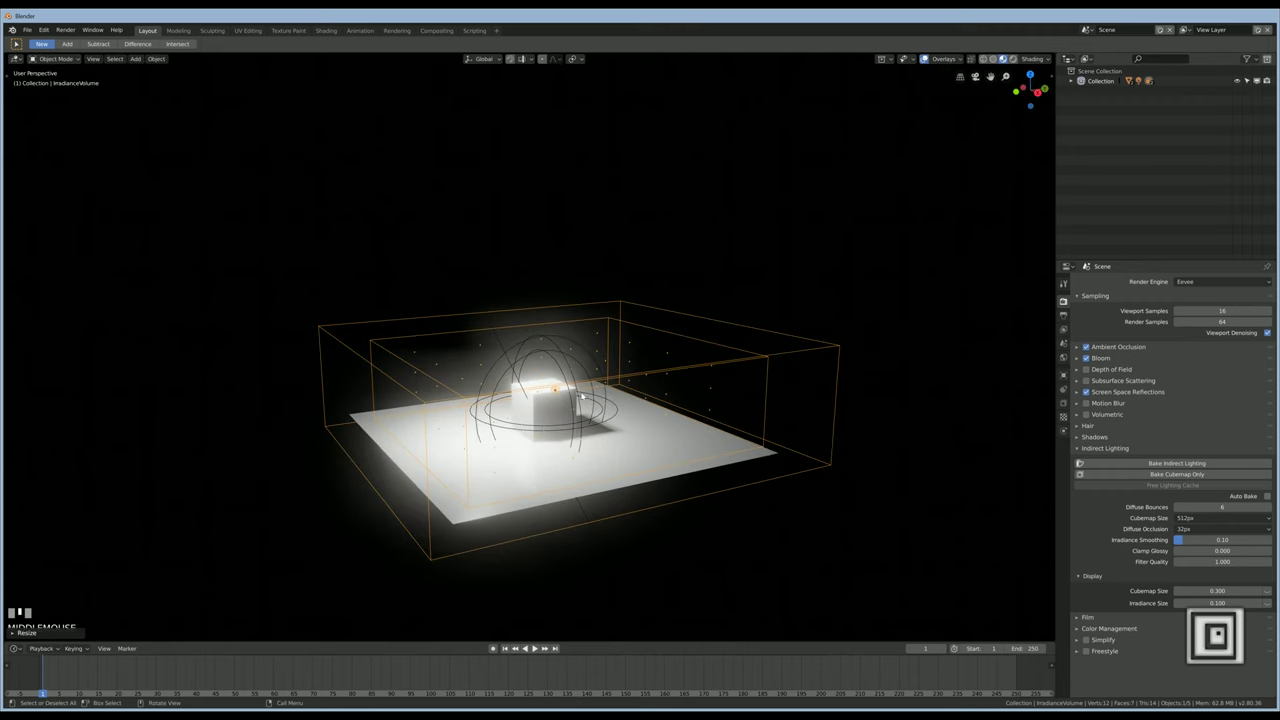
Bake the scene's indirect lighting for the irradiance volume
scroll("up", 3)
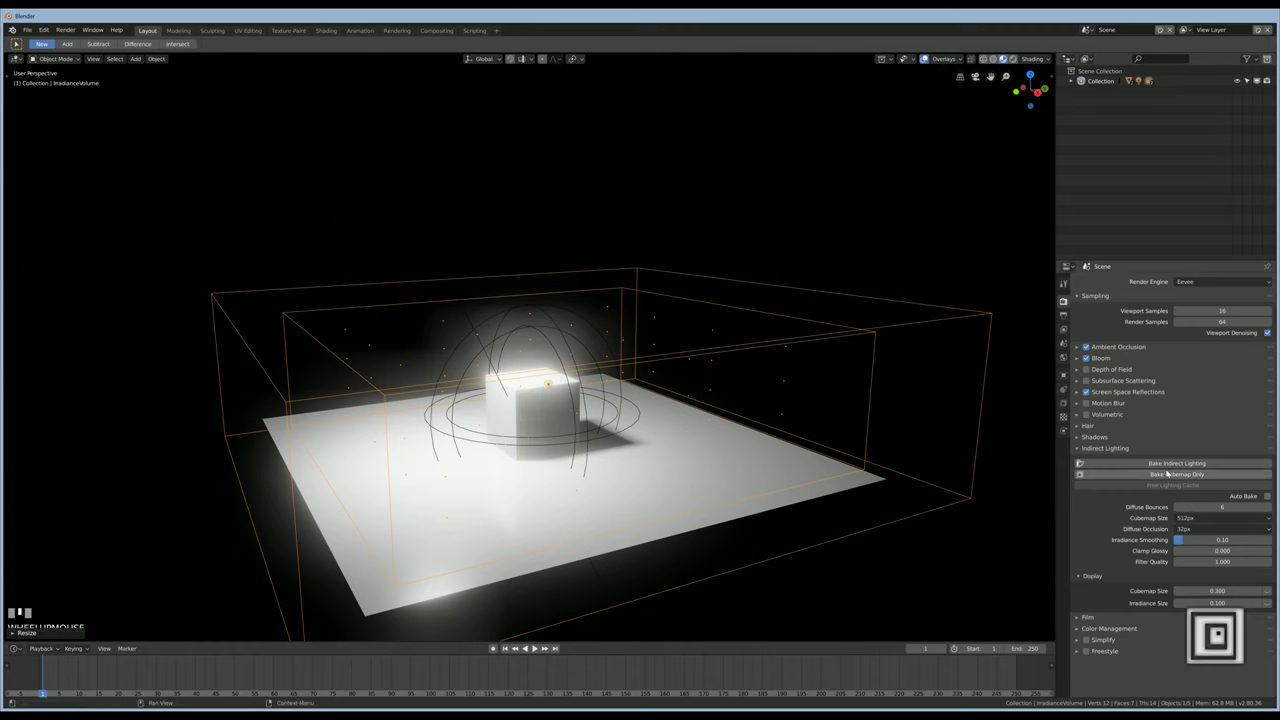
left_click(1226, 462)
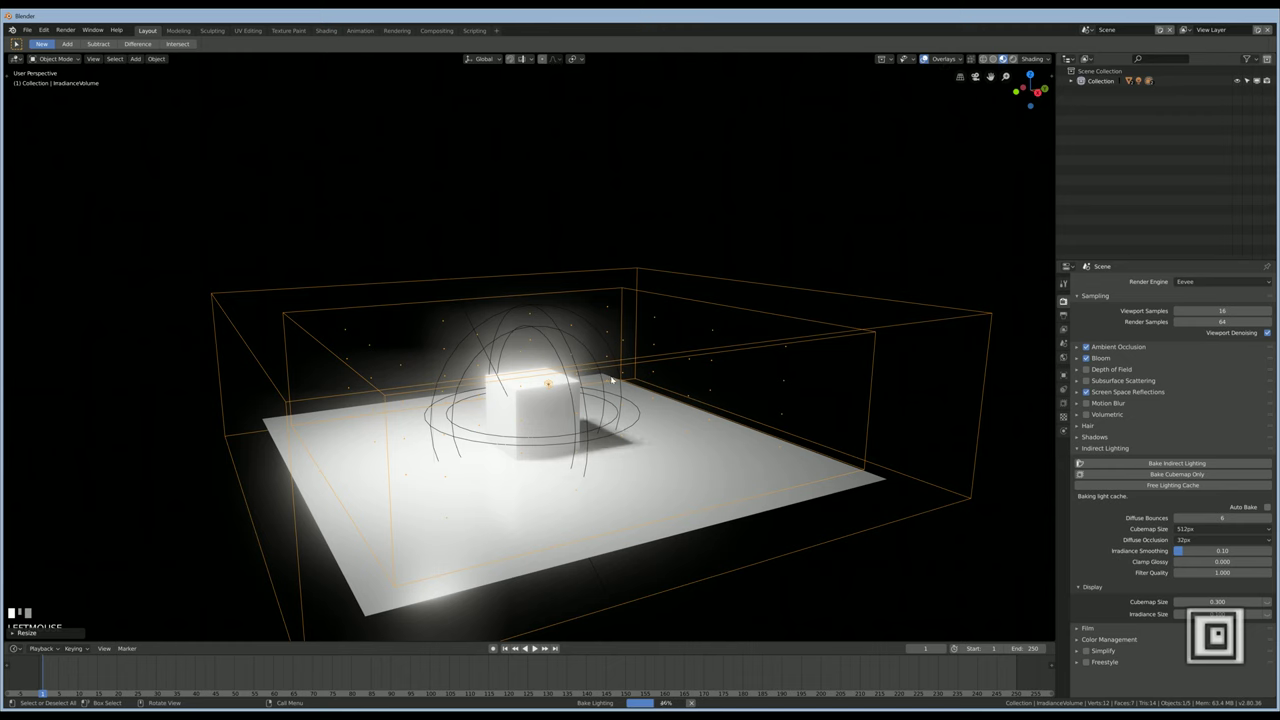
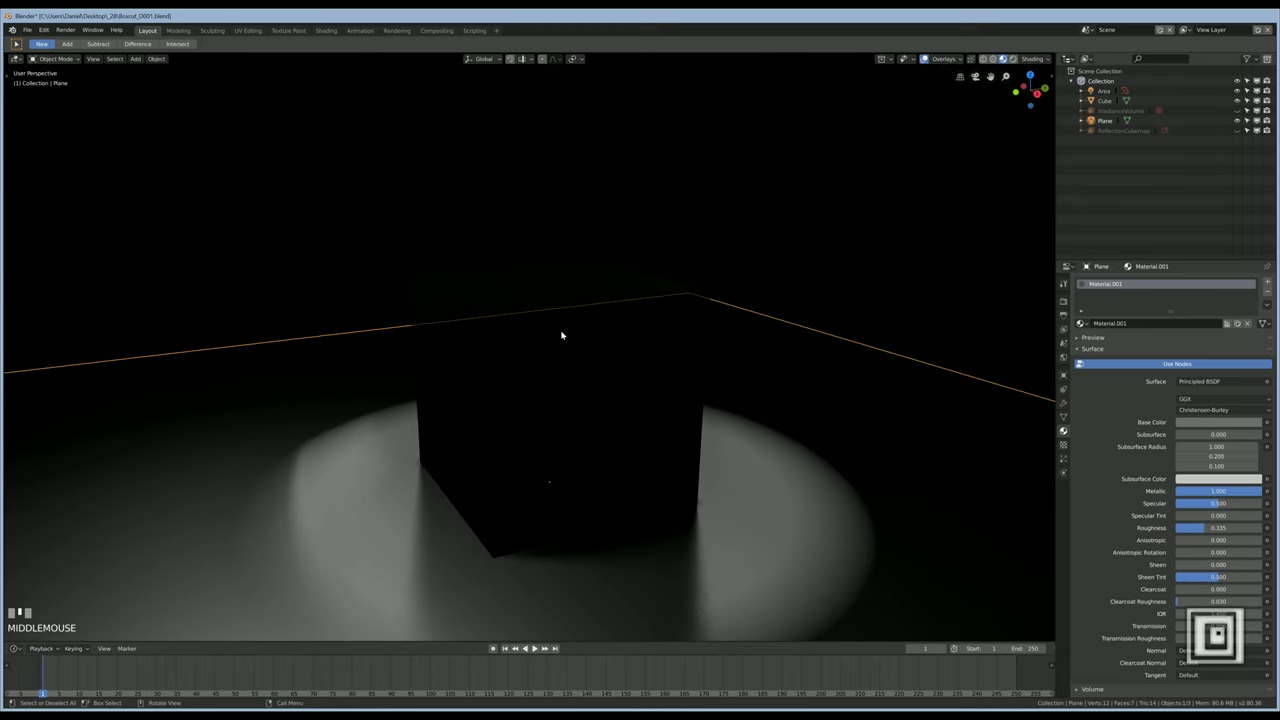
Select the cube, maximize the 3D viewport and bring up the Hard Ops menu over it
left_click(563, 330)
left_click_drag(572, 352, 453, 251)
key("ctrl+space")
left_click_drag(597, 411, 596, 397)
key("q")
scroll("up", 3)
Orbit around the cube with the Hard Ops sharpen options available
middle_click(650, 339)
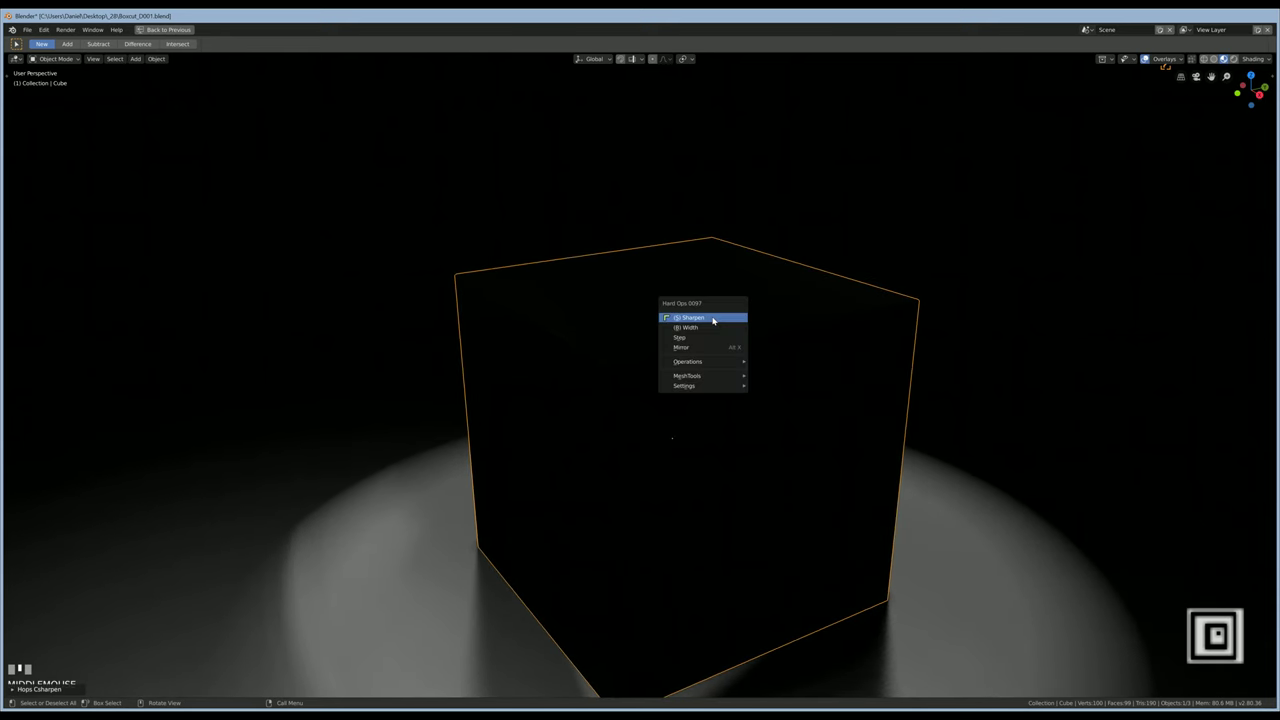
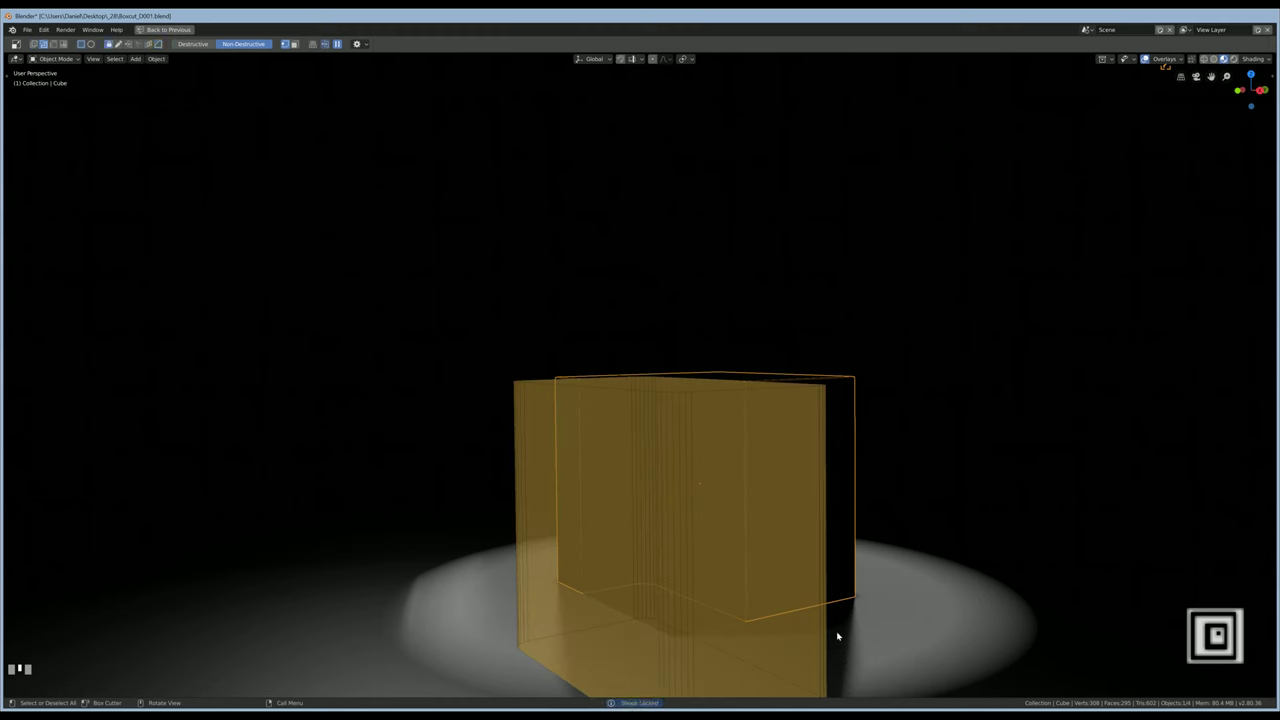
Inspect and select the first rounded slice pieces cut into the cube's front
middle_click(756, 505)
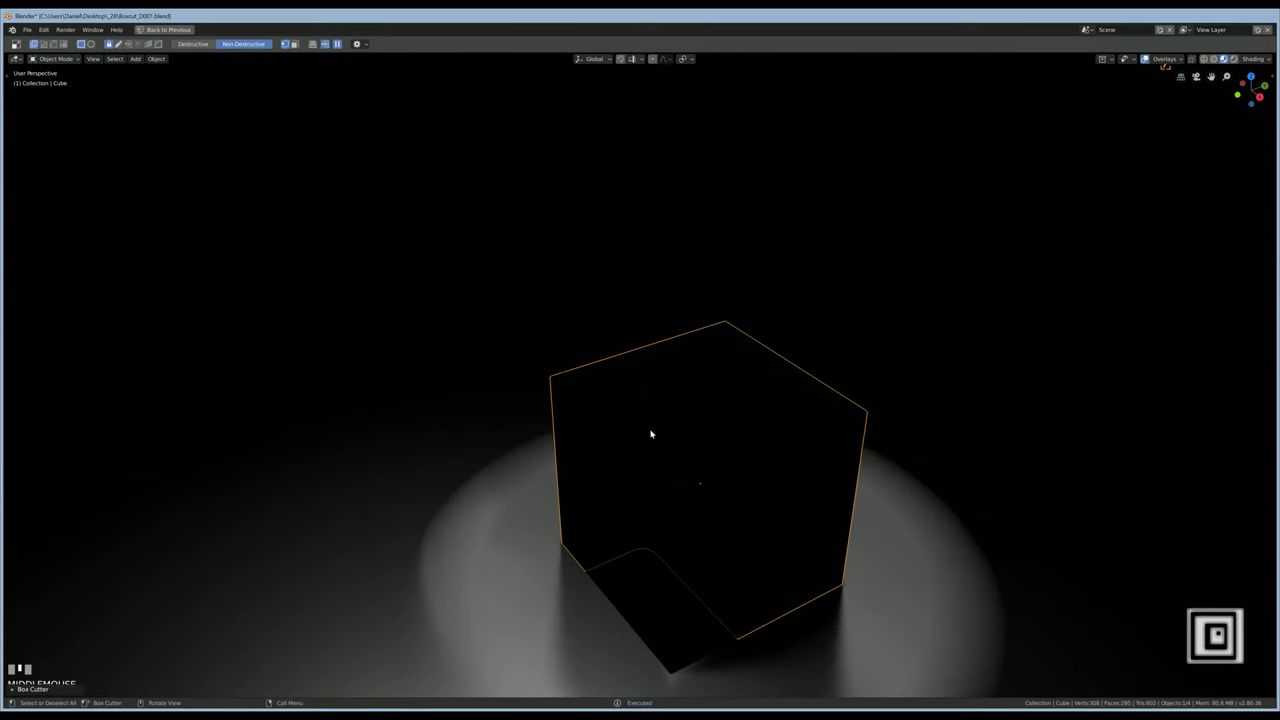
left_click(654, 429)
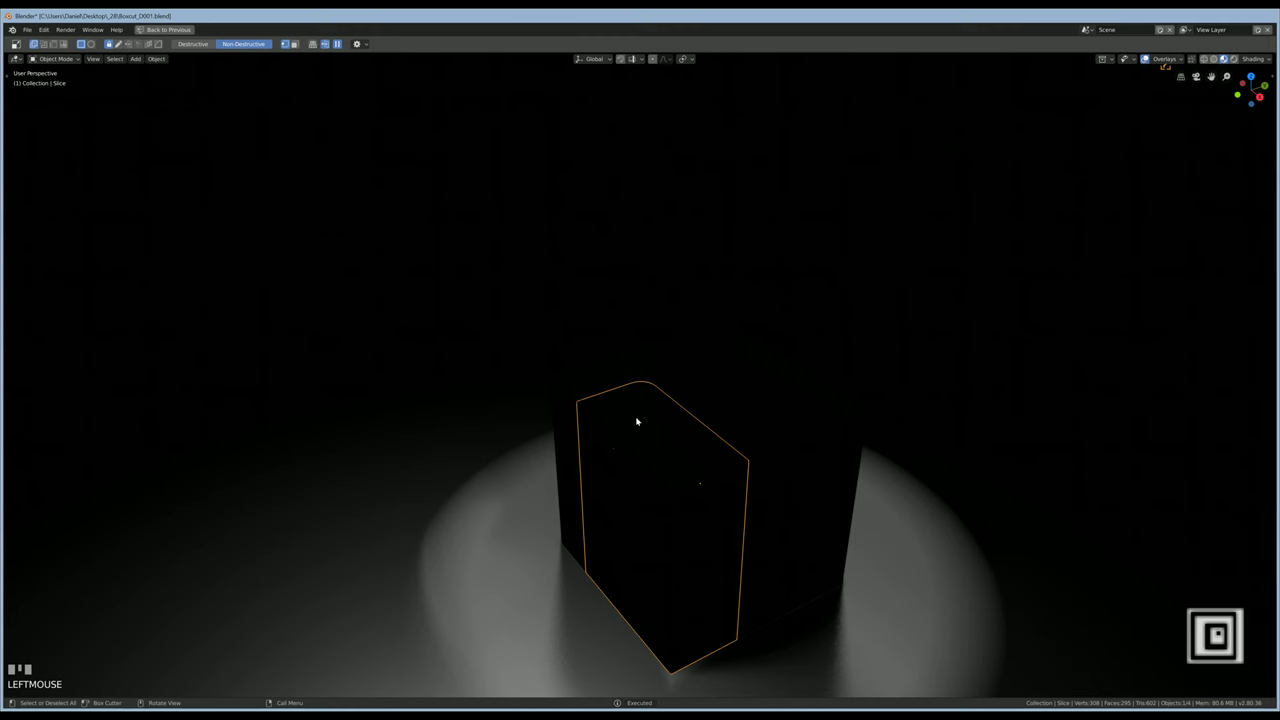
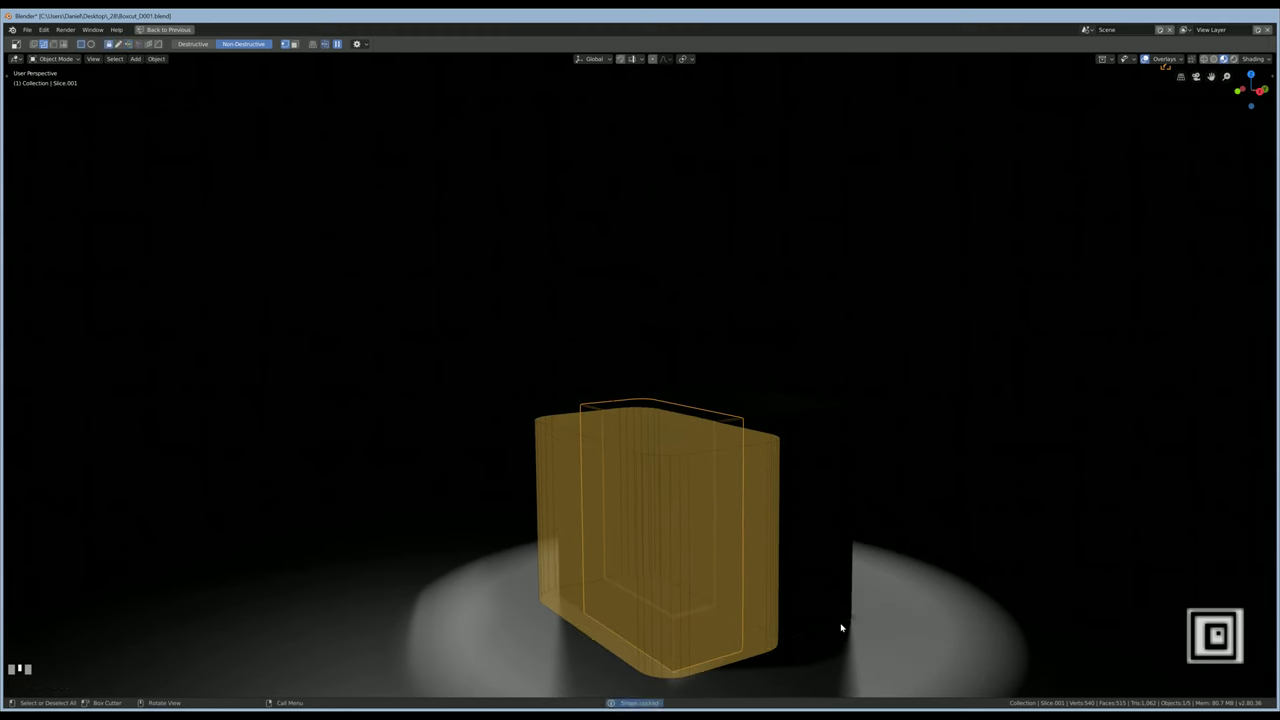
middle_click(813, 521)
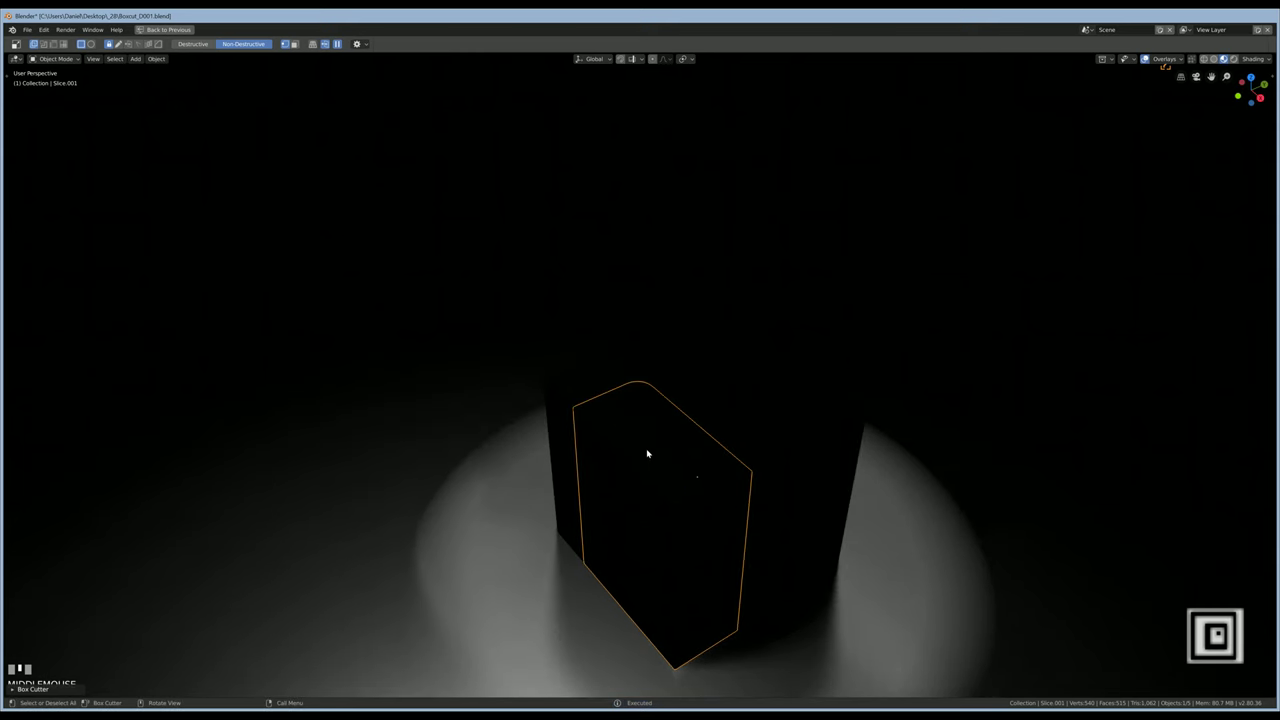
left_click(648, 445)
left_click_drag(664, 481, 650, 455)
scroll("up", 3)
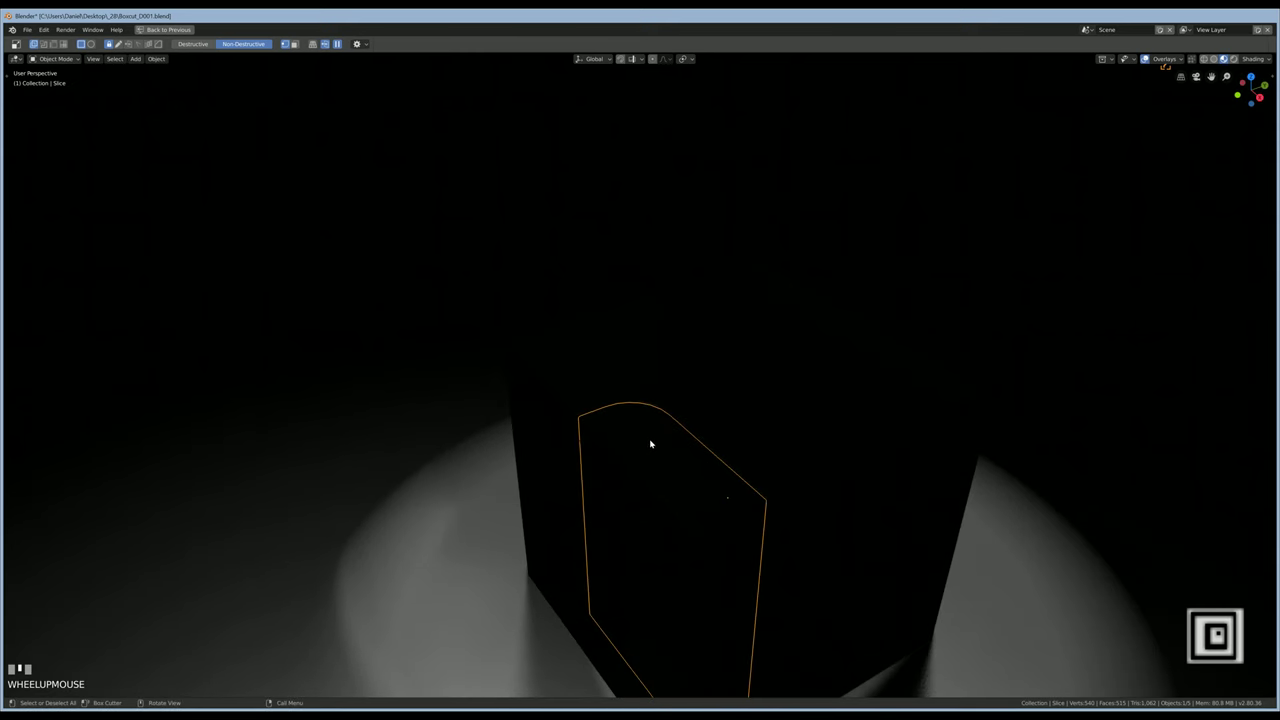
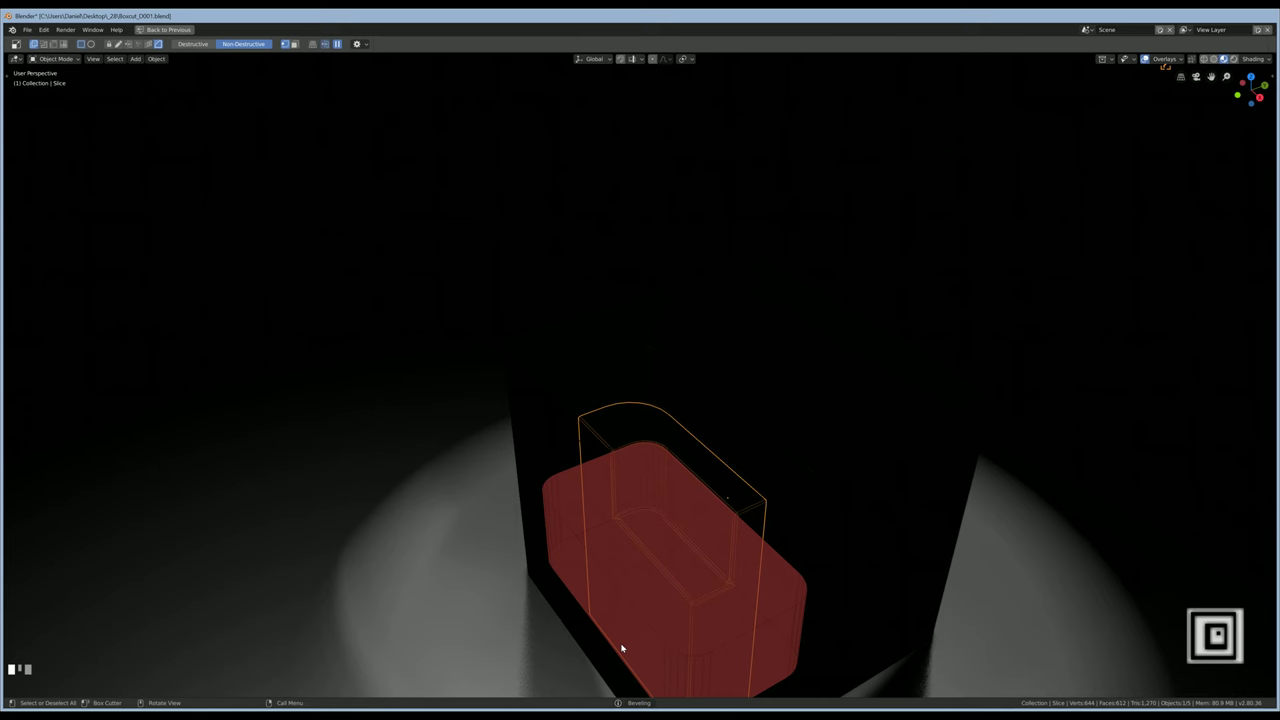
Draw another BoxCutter slice across the cube and restore the normal window layout
middle_click(625, 644)
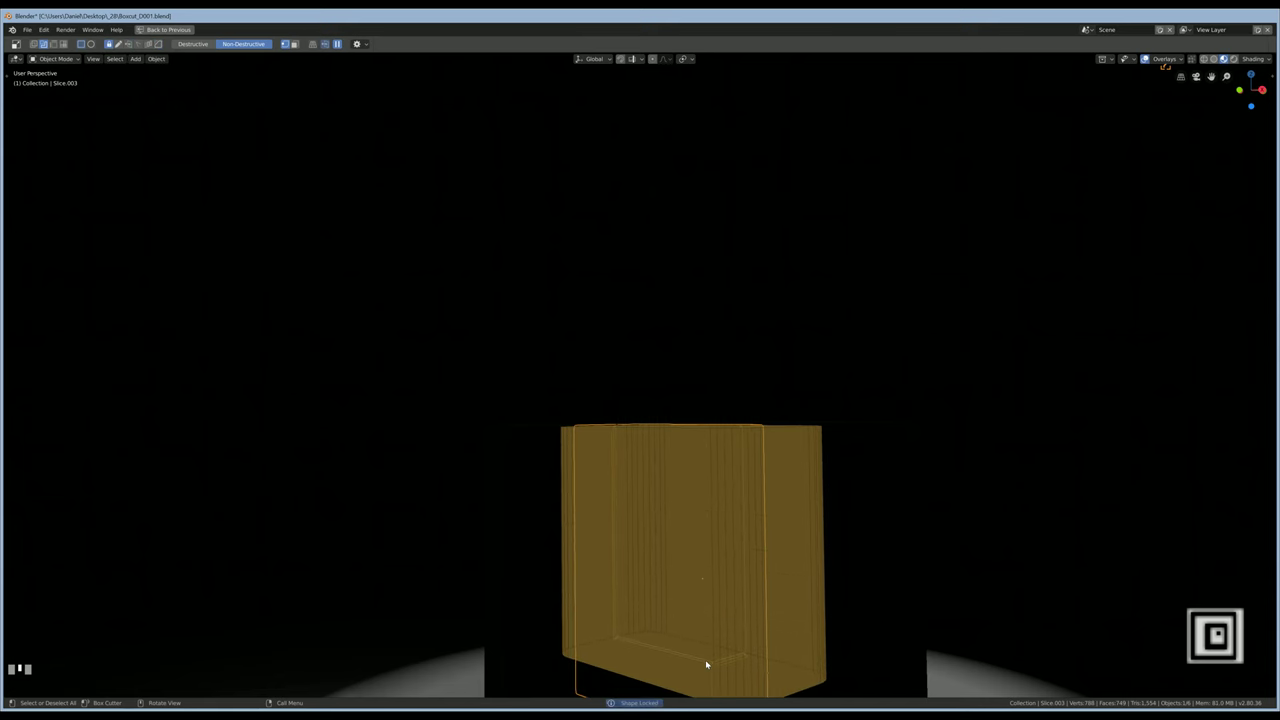
left_click_drag(810, 516, 792, 461)
scroll("down", 3)
middle_click(761, 471)
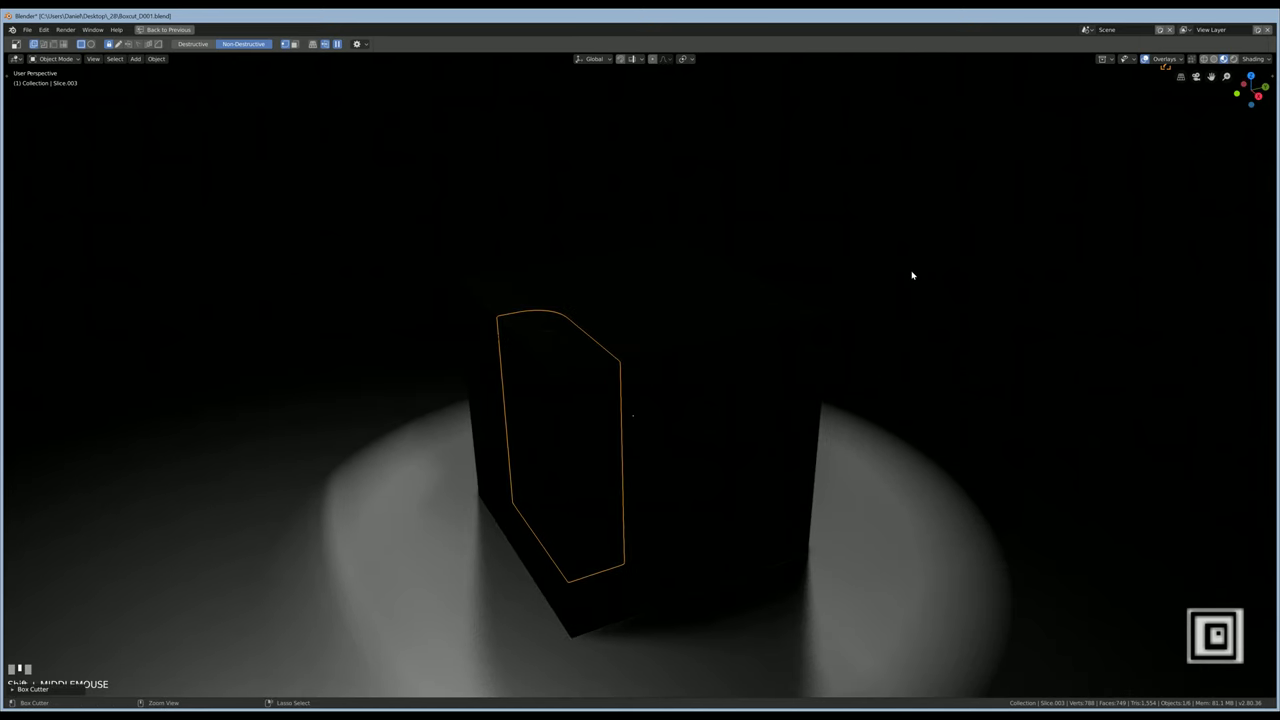
key("ctrl+space")
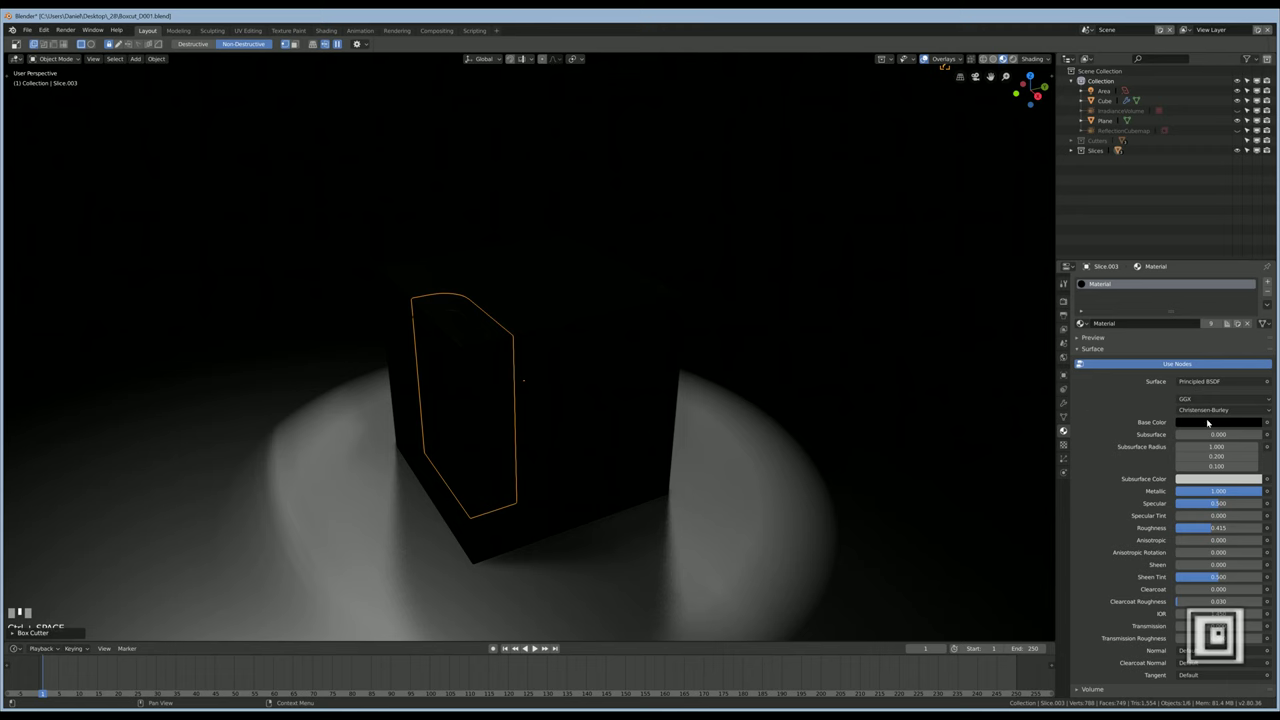
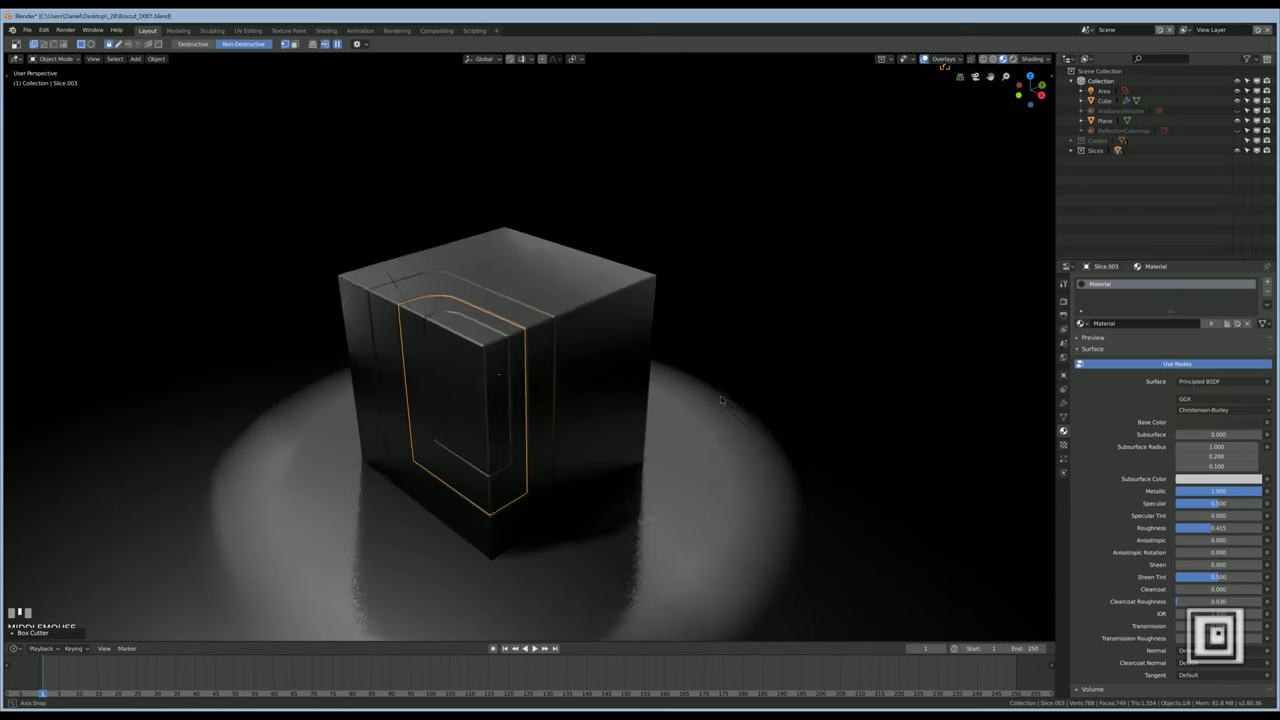
Maximize the viewport and select a slice piece together with the cube
key("ctrl+space")
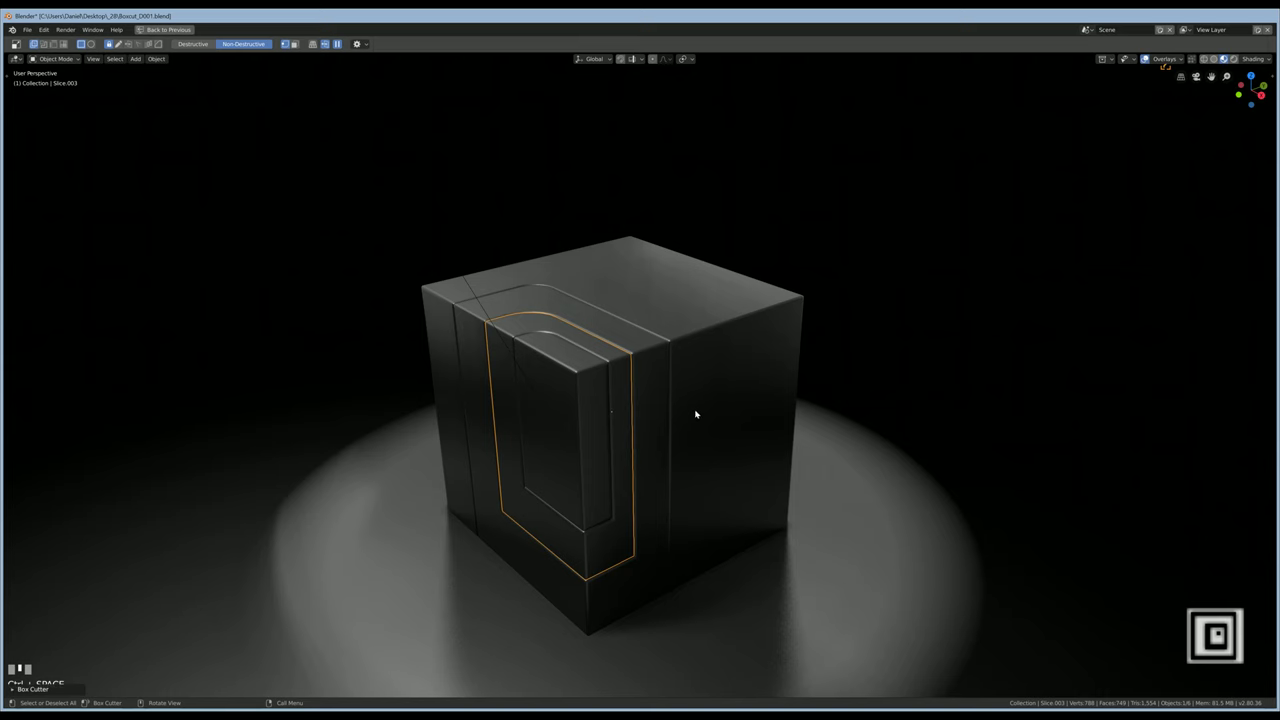
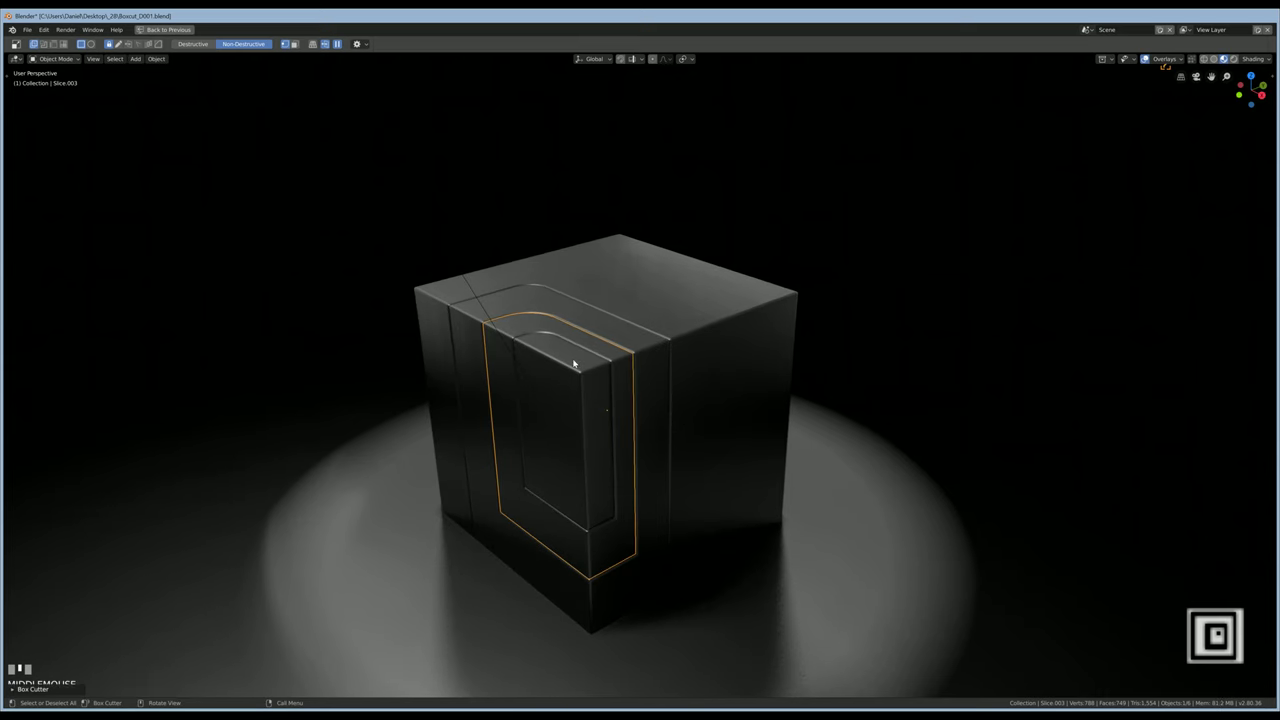
left_click(578, 361)
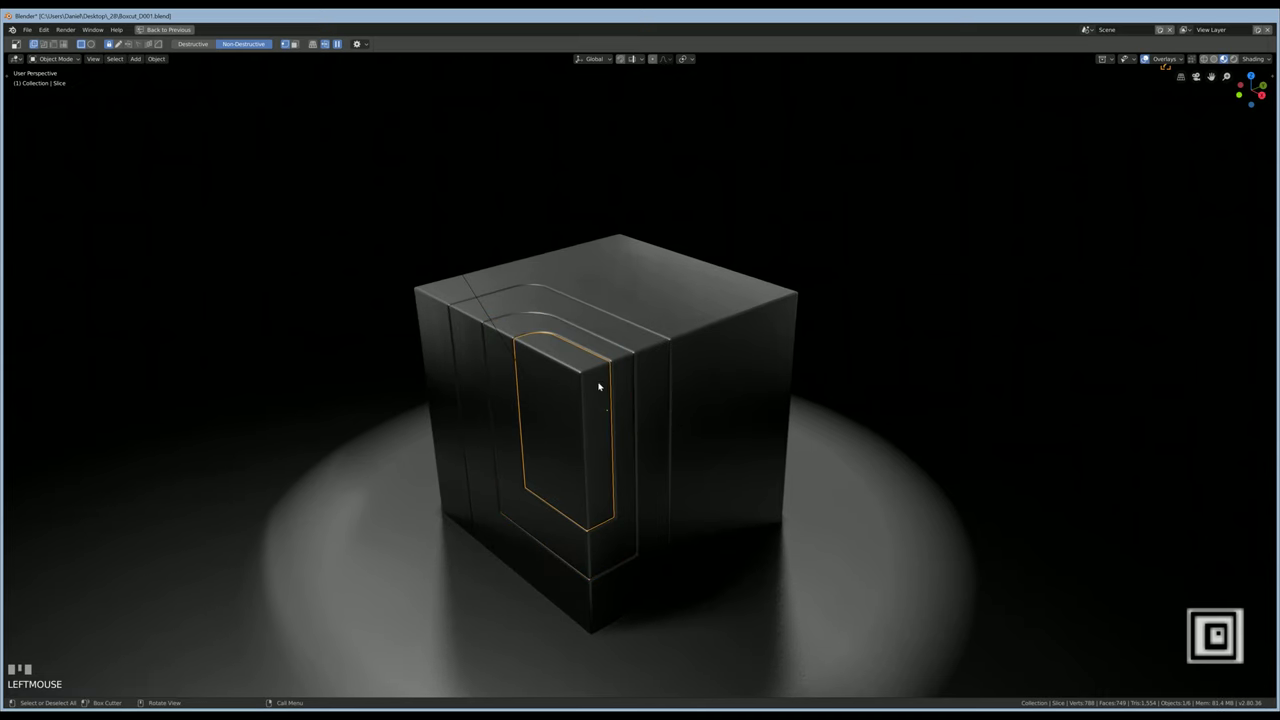
left_click_drag(587, 368, 596, 379)
scroll("up", 3)
scroll("down", 3)
middle_click(723, 422)
left_click(742, 406)
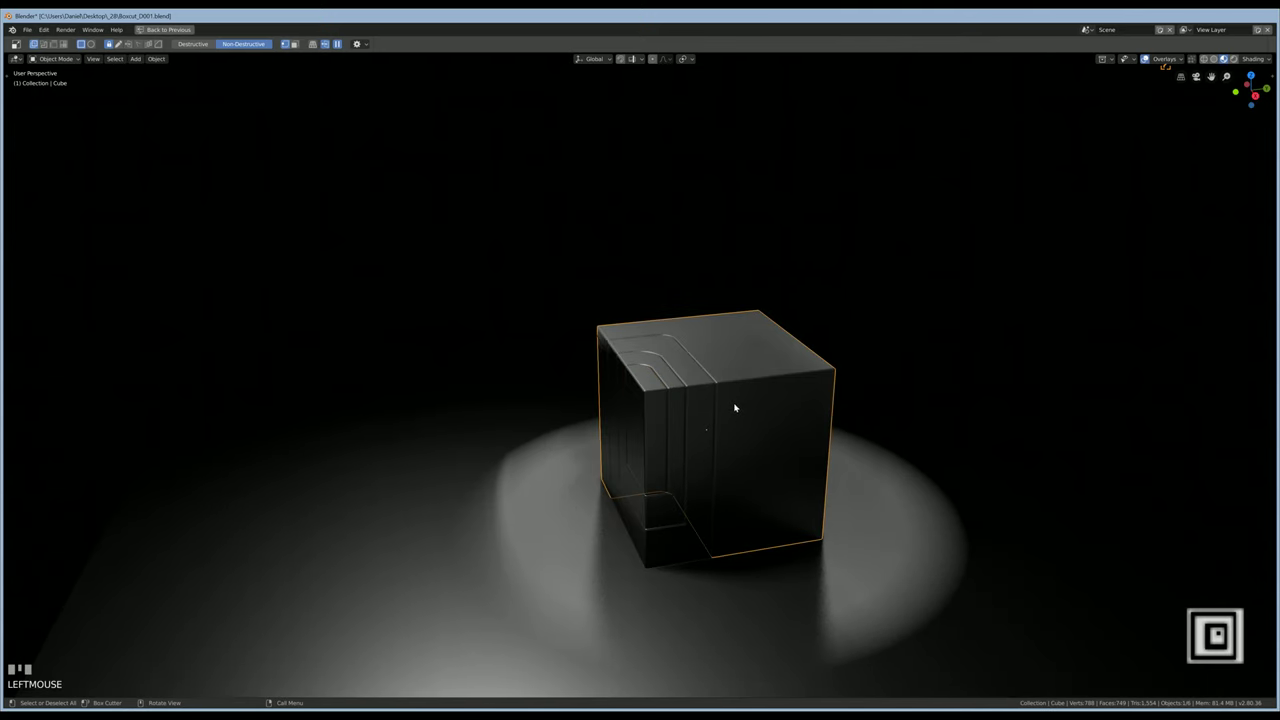
Mirror the slice cuts to the cube's opposite side with Alt+X, then enter Edit Mode on the cube
key("alt+x")
left_click_drag(650, 484, 628, 448)
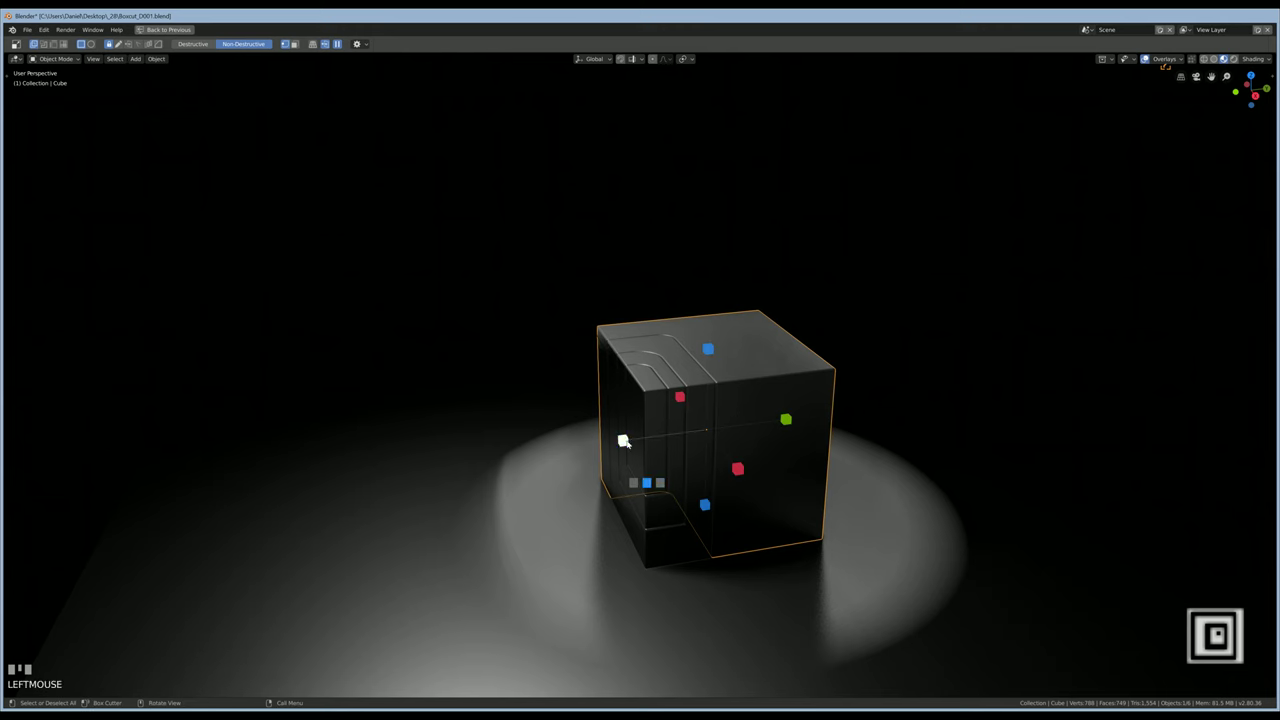
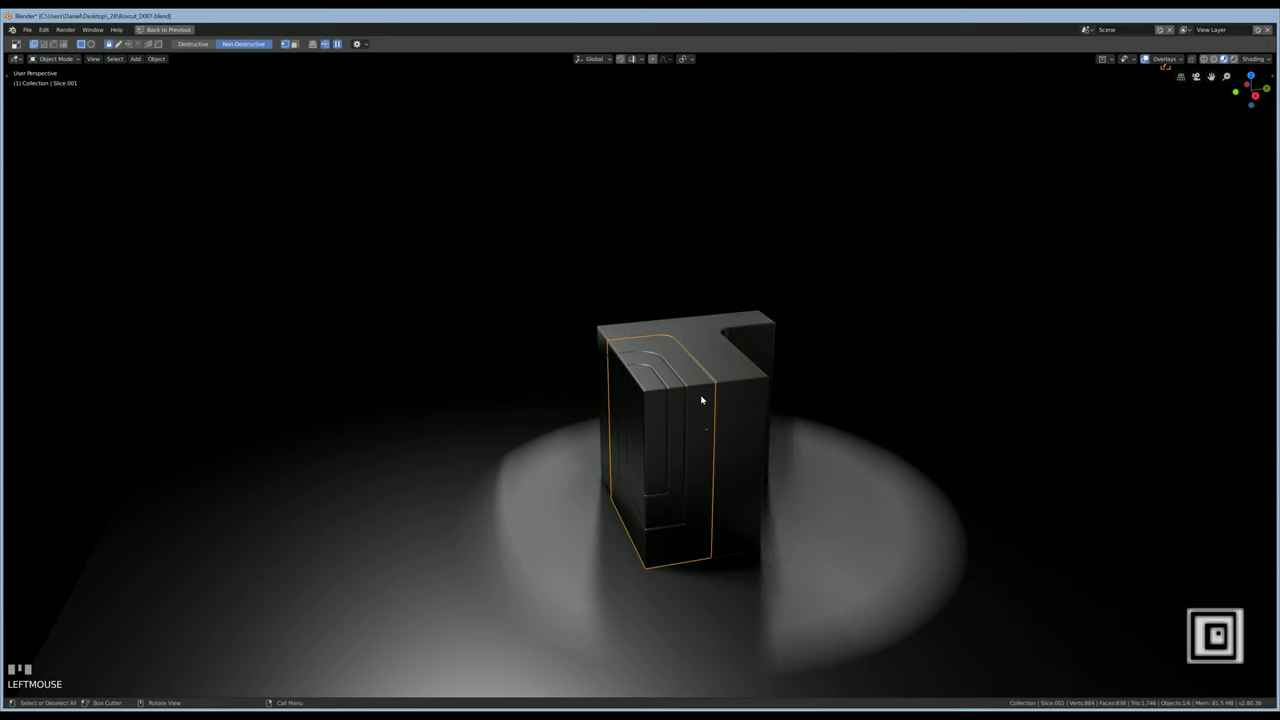
key("alt+x")
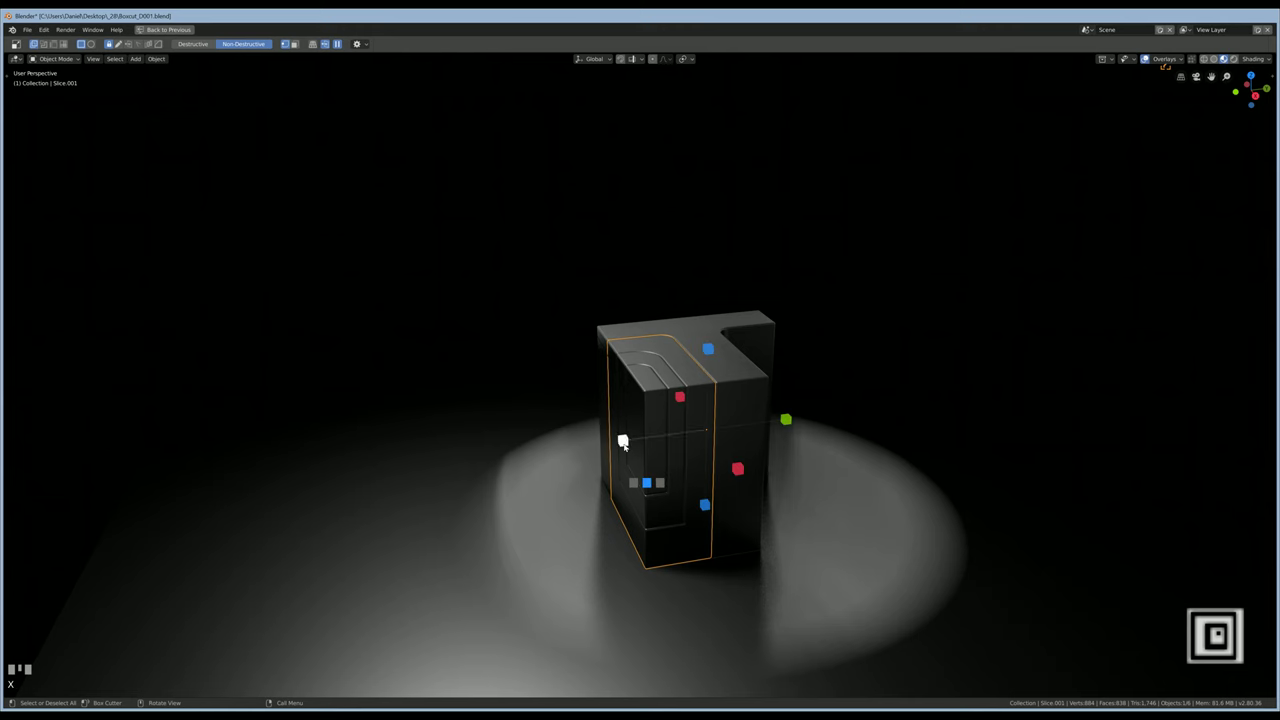
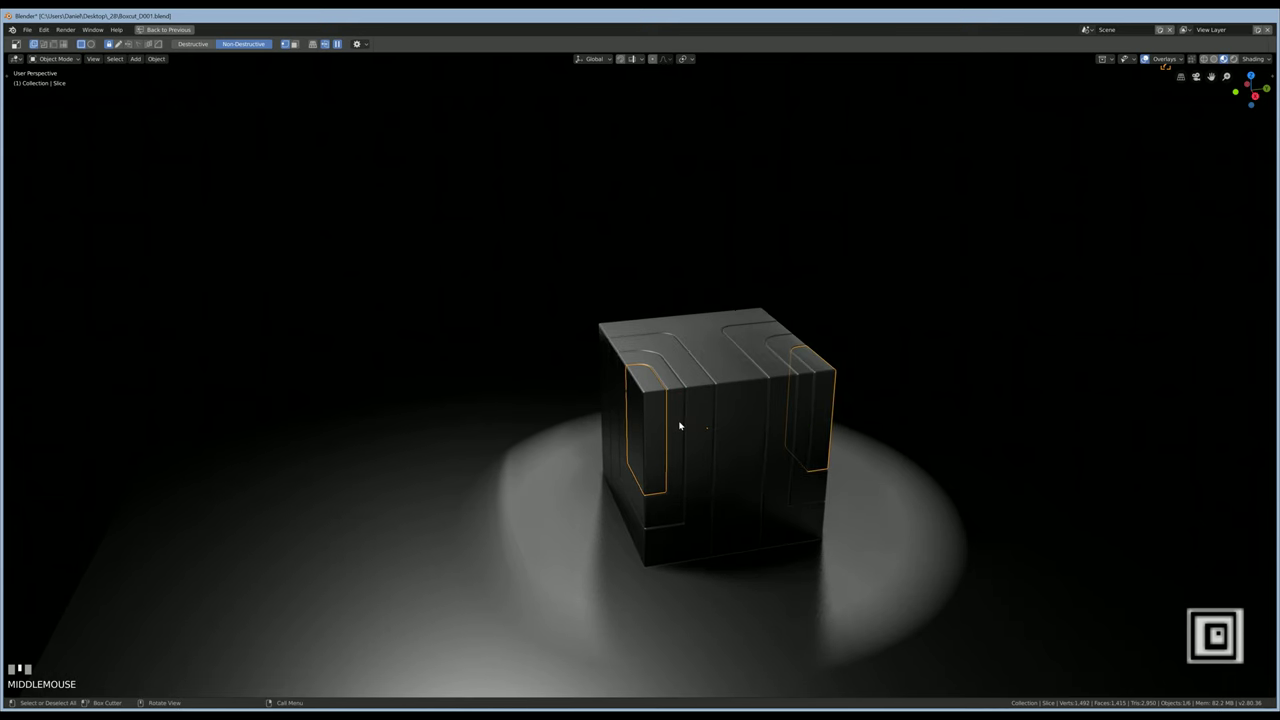
left_click(730, 360)
middle_click(728, 385)
scroll("up", 3)
key("Tab")
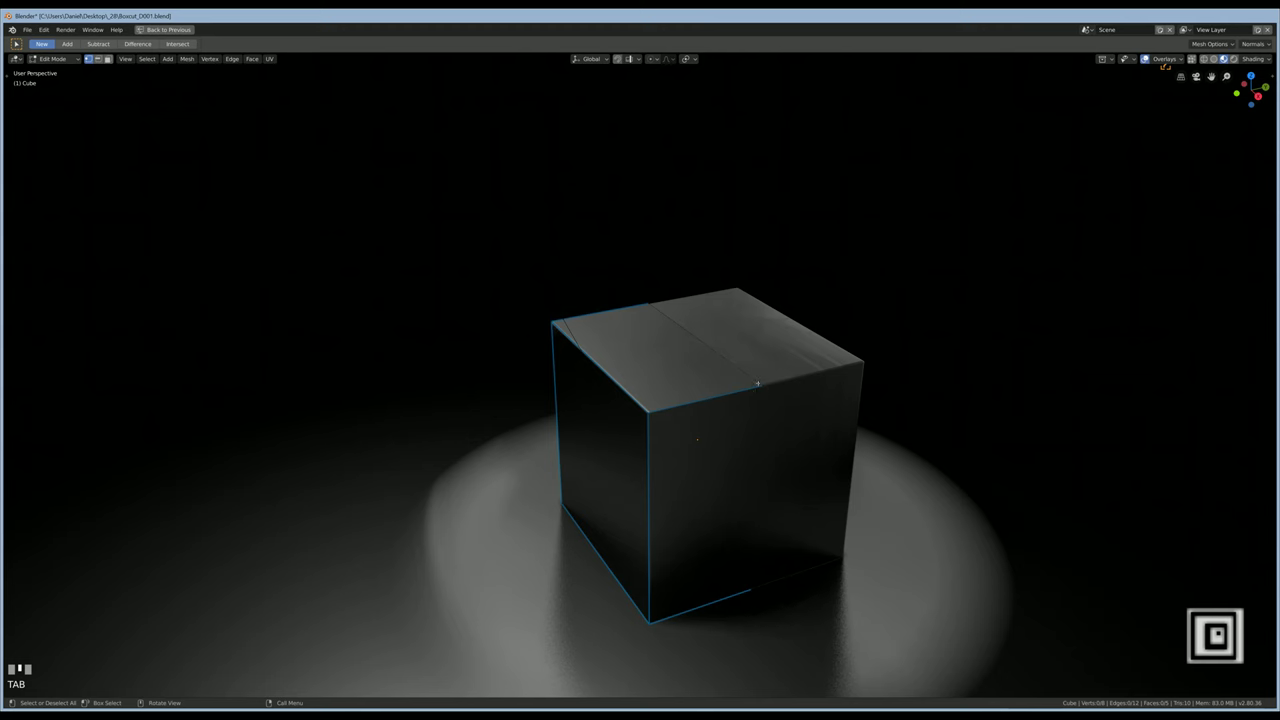
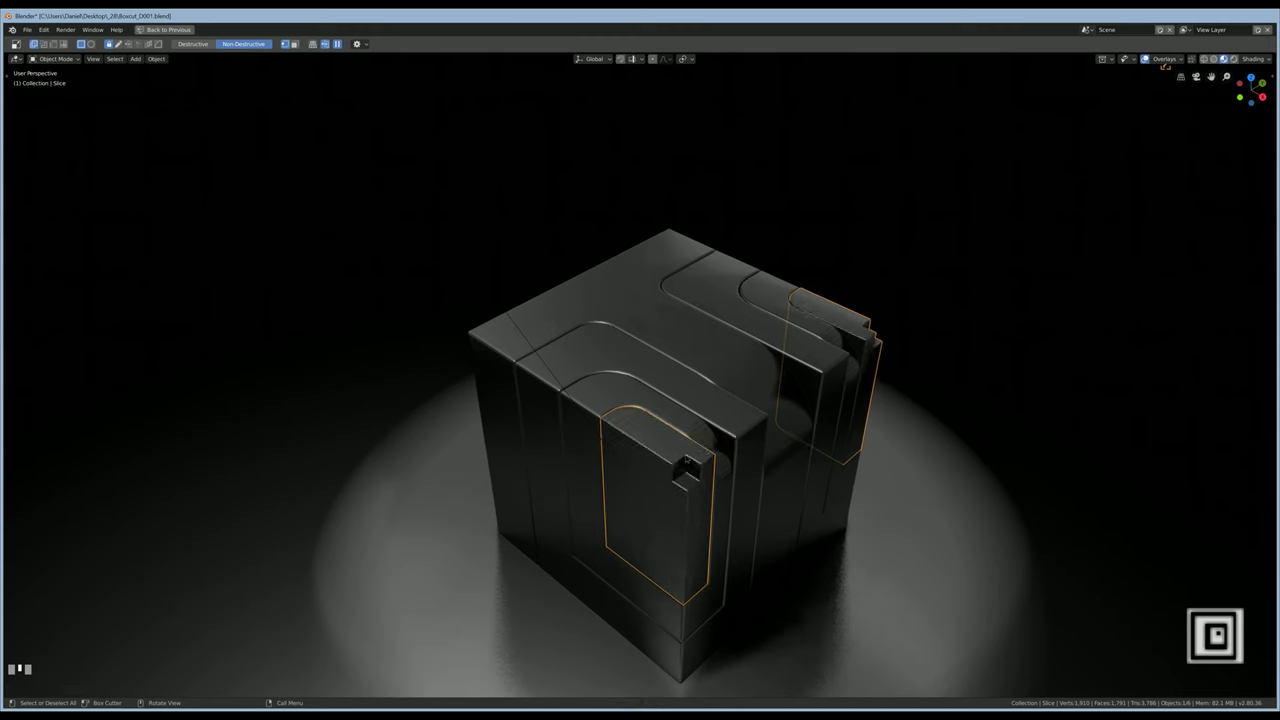
Bevel Slice.003 with Hard Ops, dragging the width to about 0.008
left_click(689, 455)
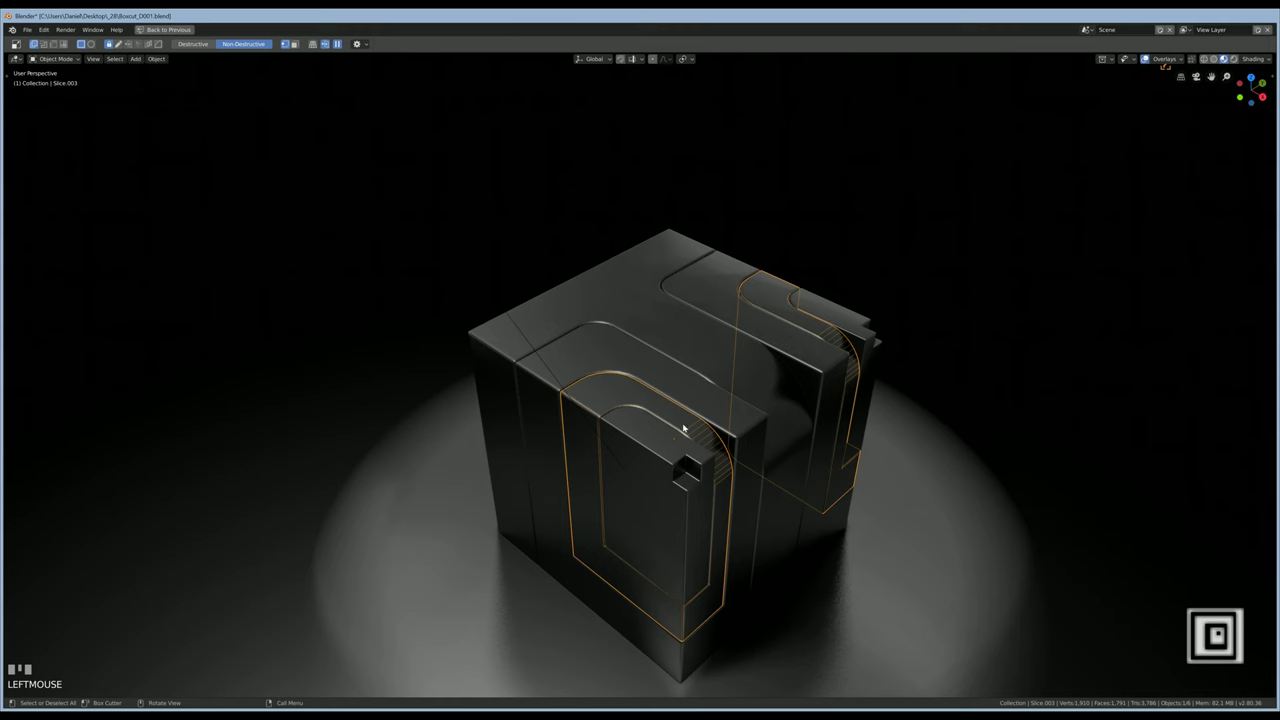
key("q")
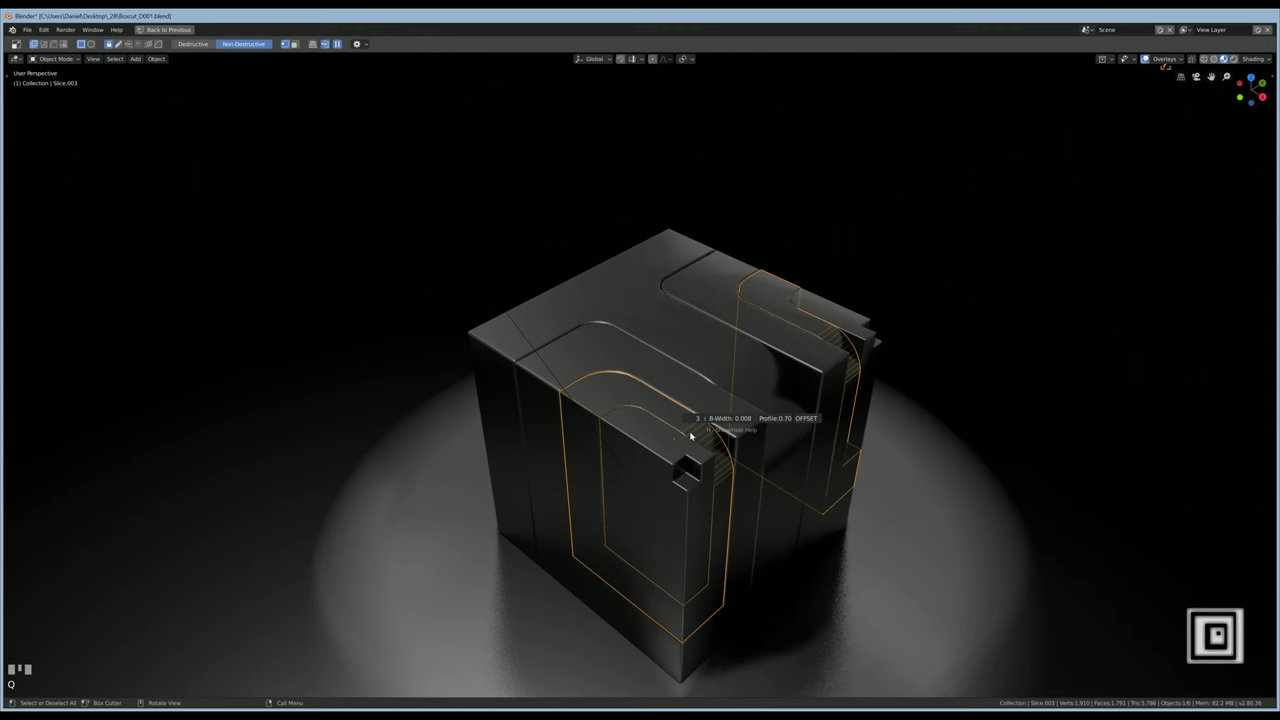
left_click_drag(693, 432, 692, 398)
key("q")
Select the main cube body and bring up its Hard Ops options
left_click(696, 402)
key("q")
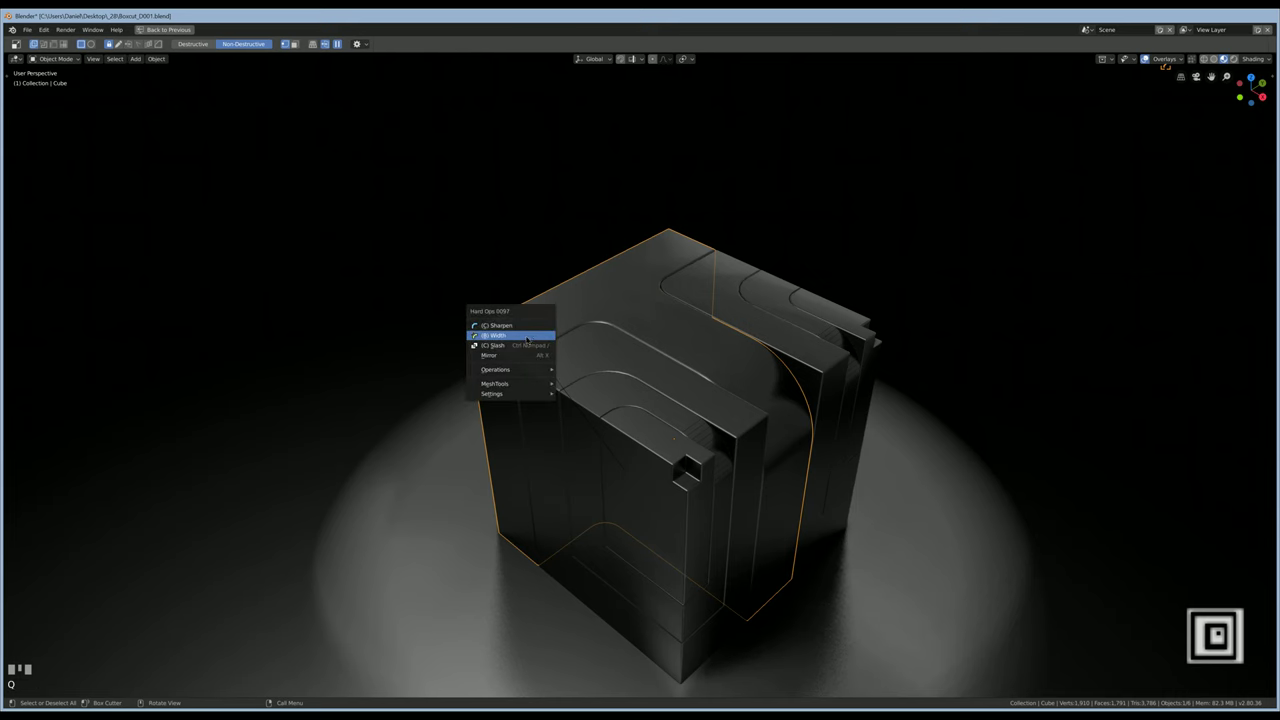
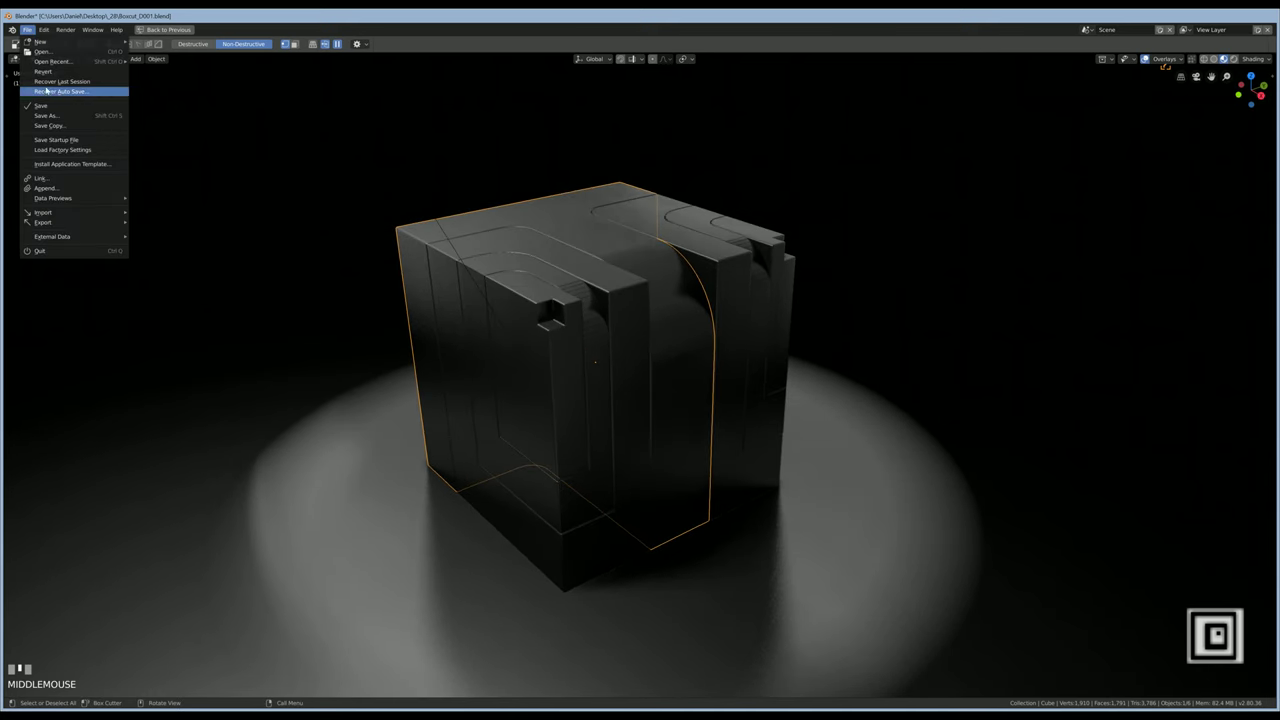
Array red boolean cutters vertically down the front slice to cut square notches
left_click(558, 362)
middle_click(563, 356)
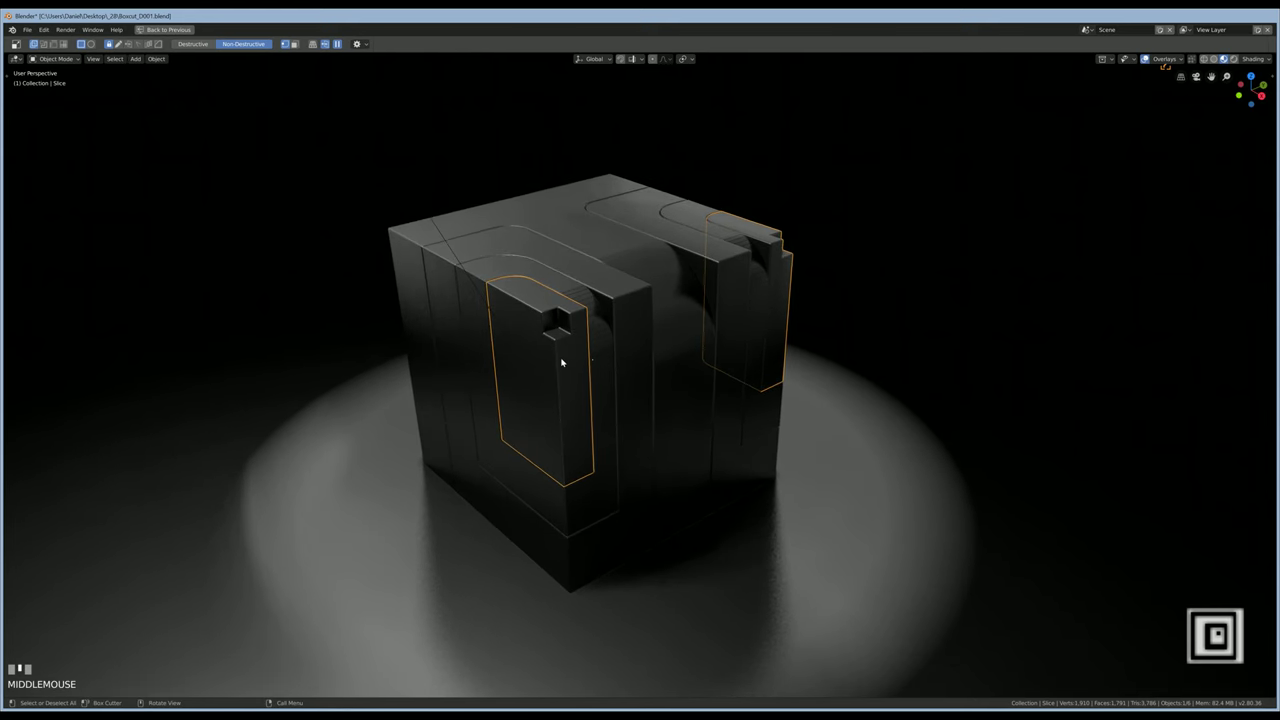
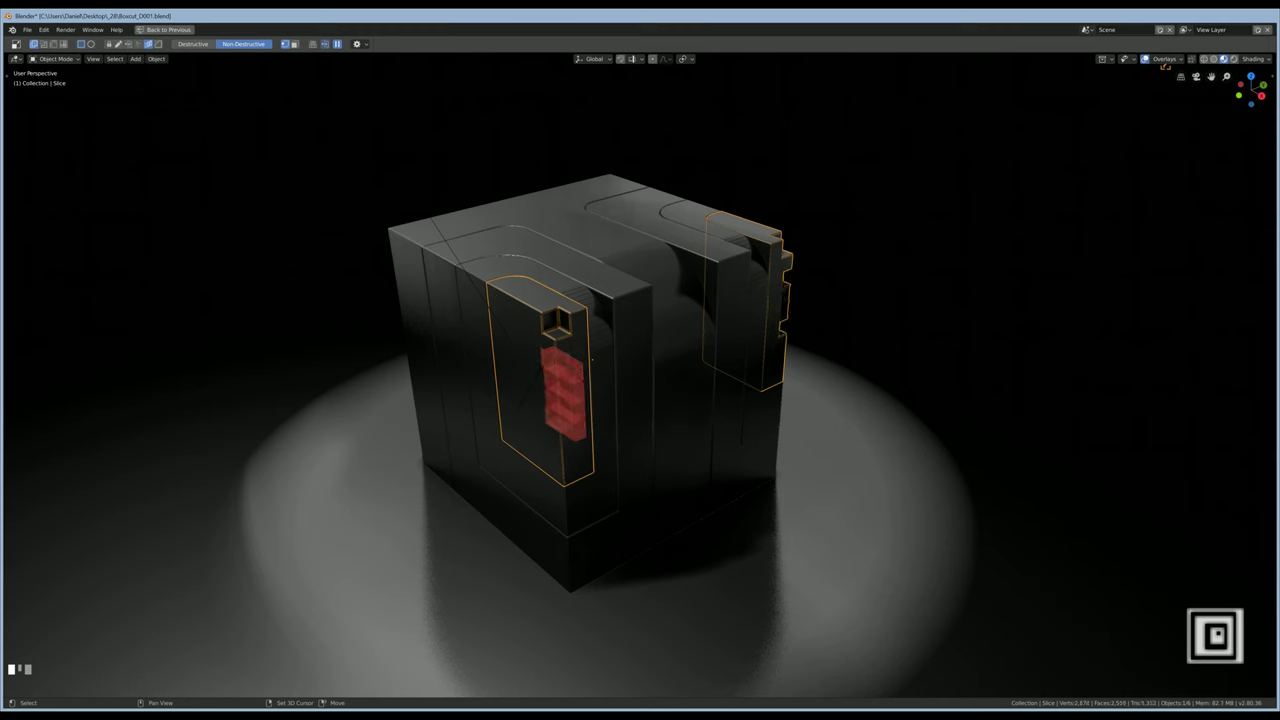
left_click_drag(357, 193, 578, 368)
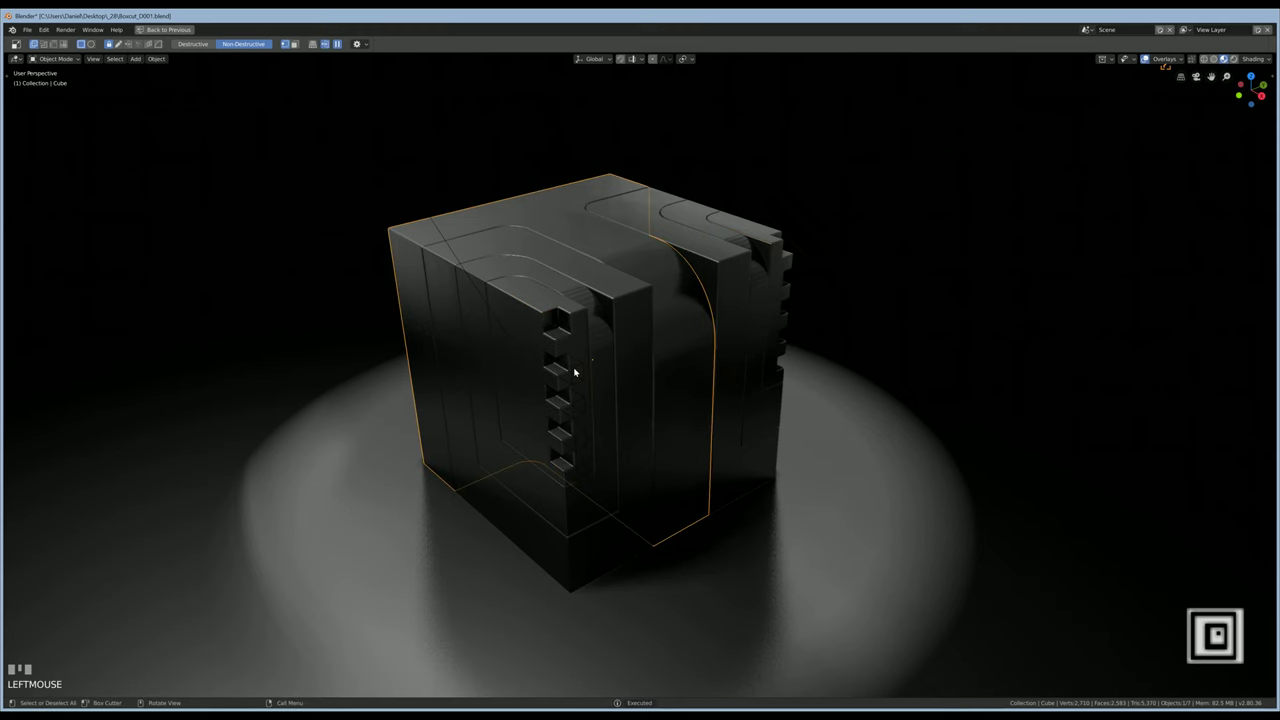
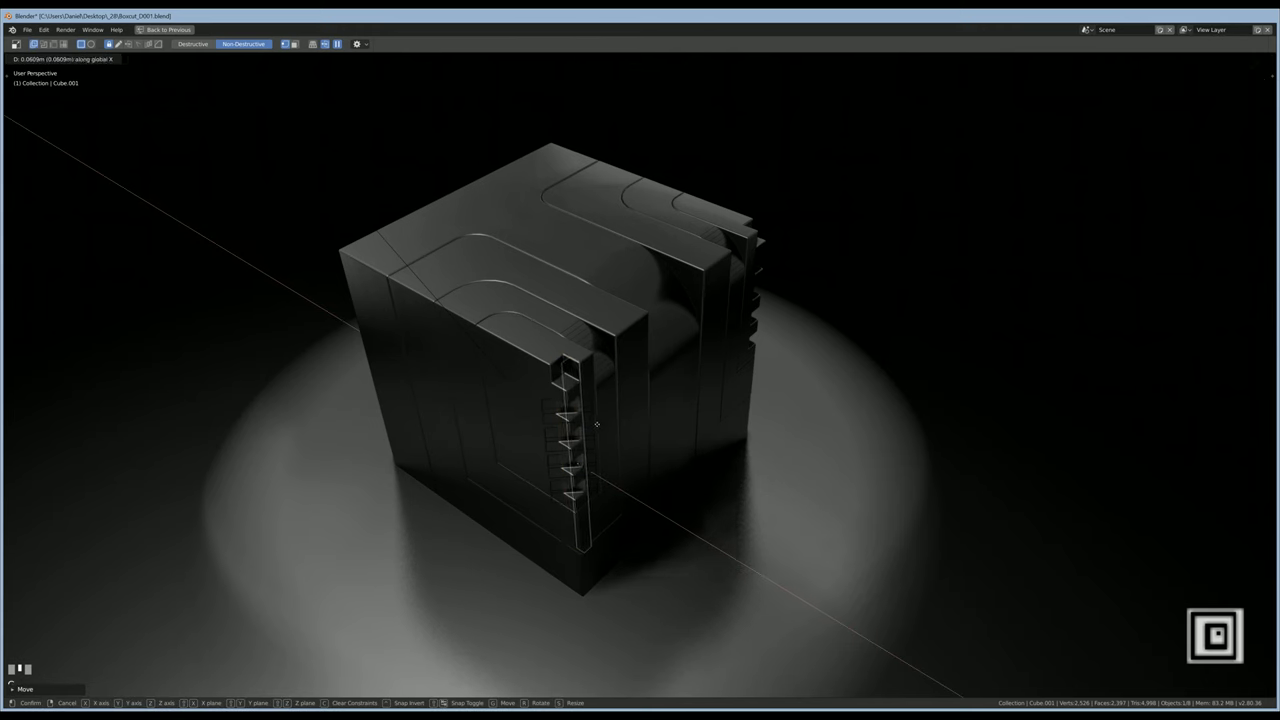
Move the emissive Cube.001 blocks along X and Y so they sit inside the notches
left_click(600, 424)
key("h")
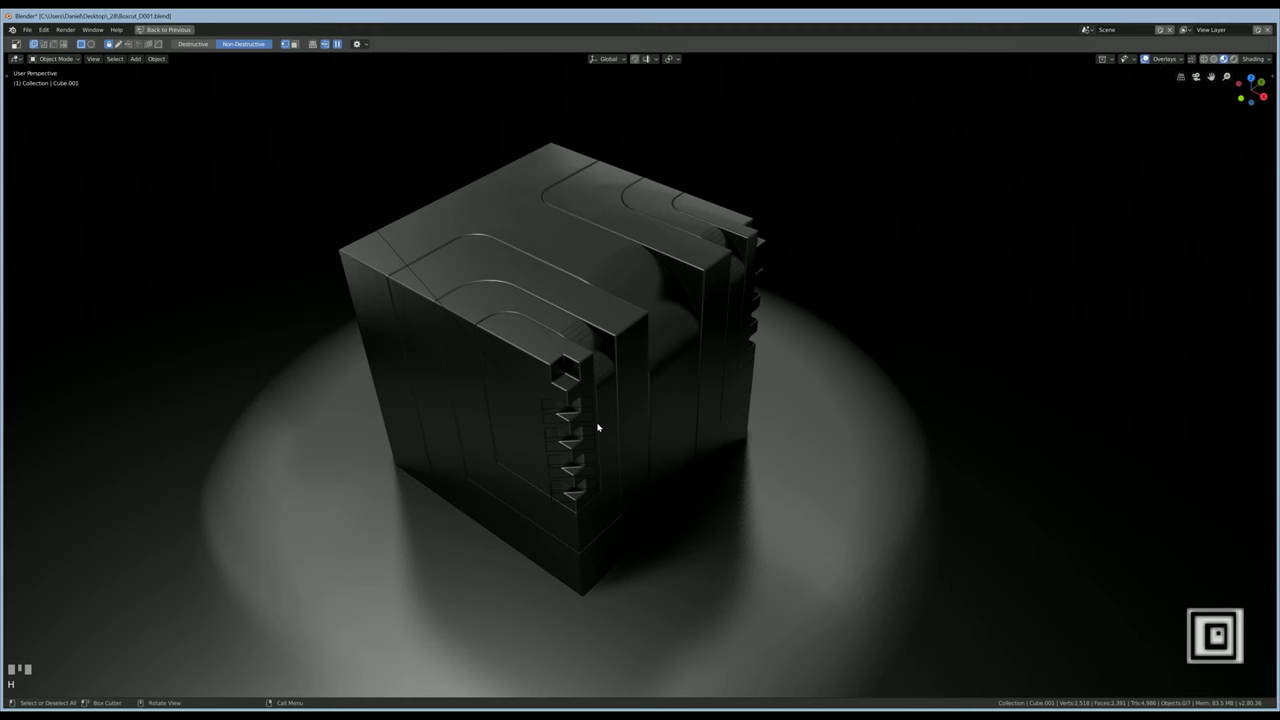
key("ctrl+z")
key("g")
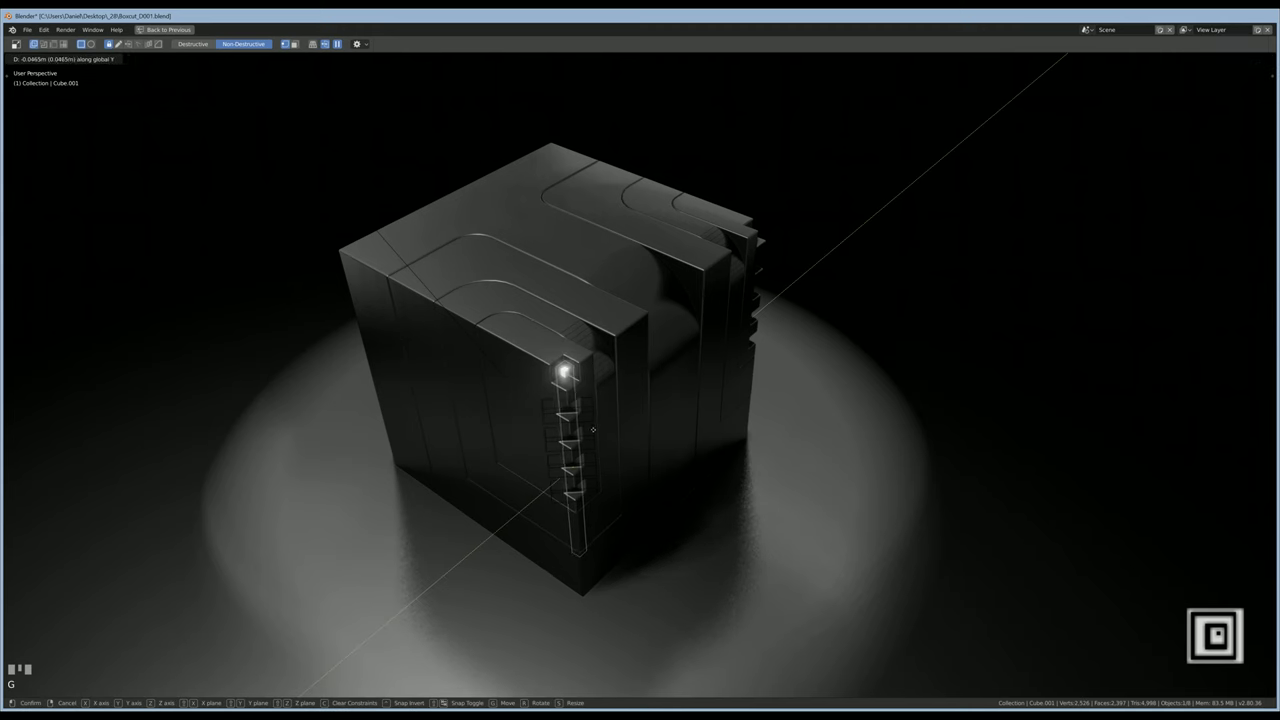
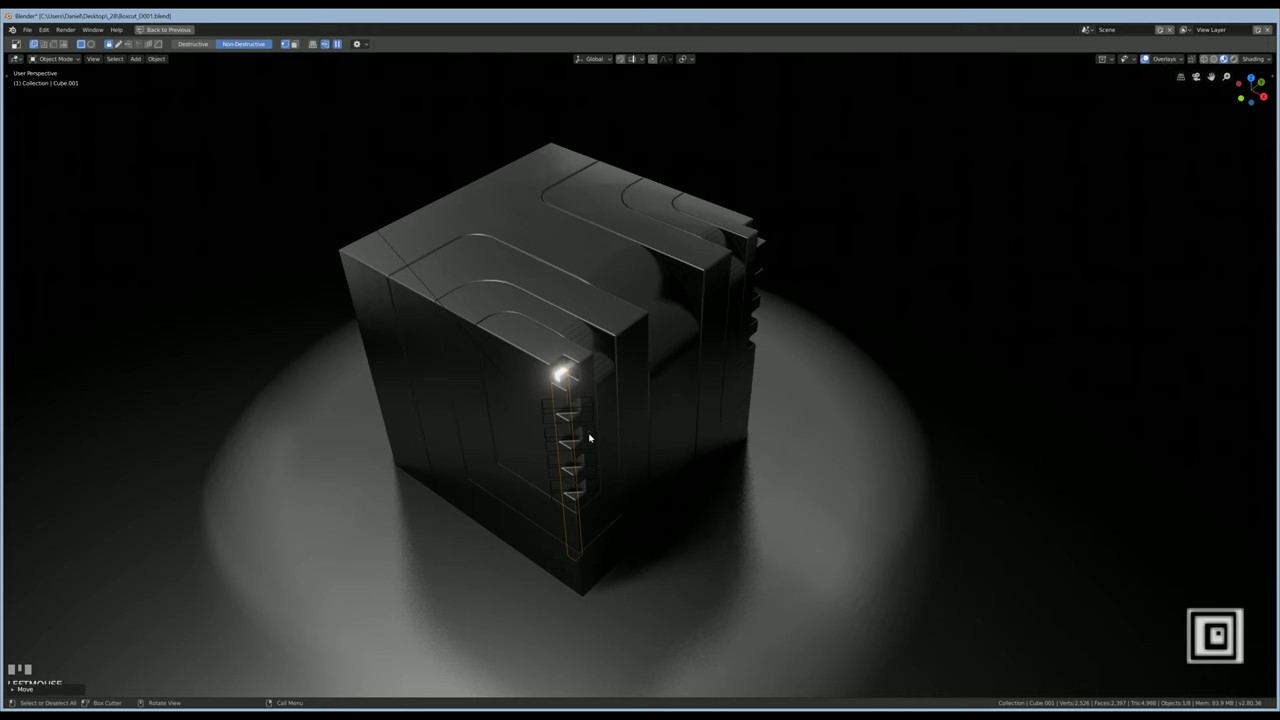
key("g")
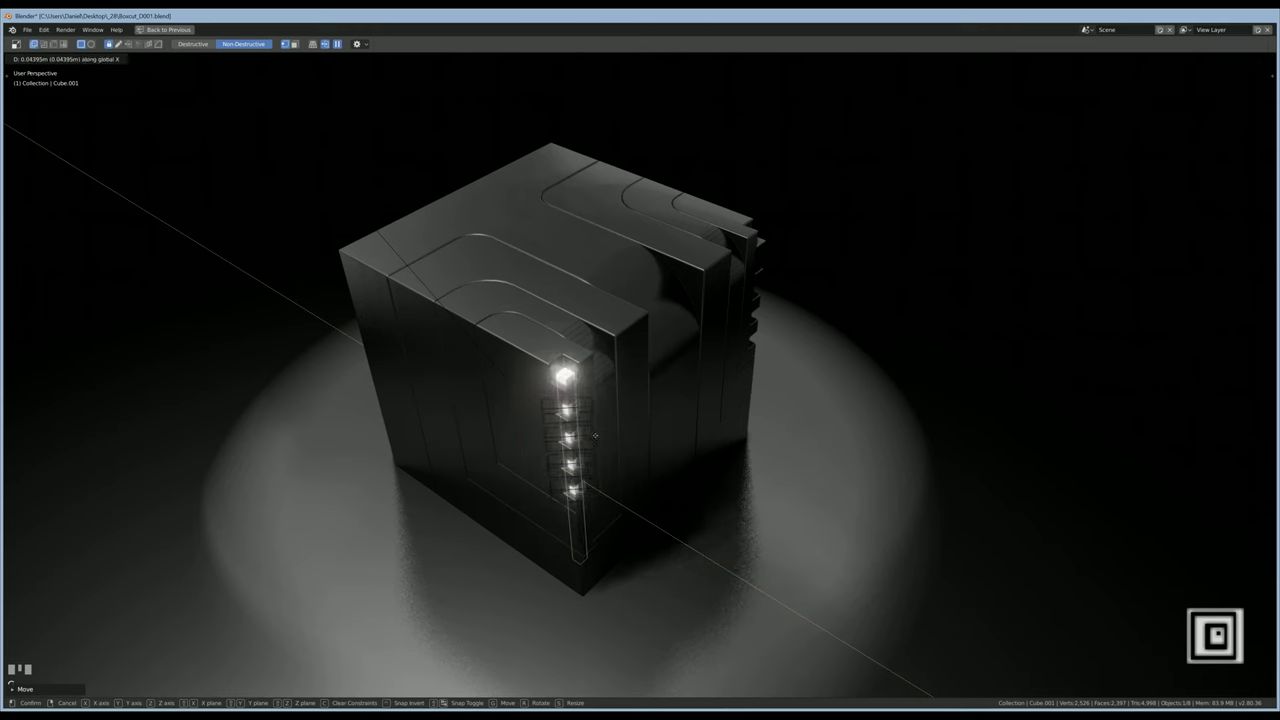
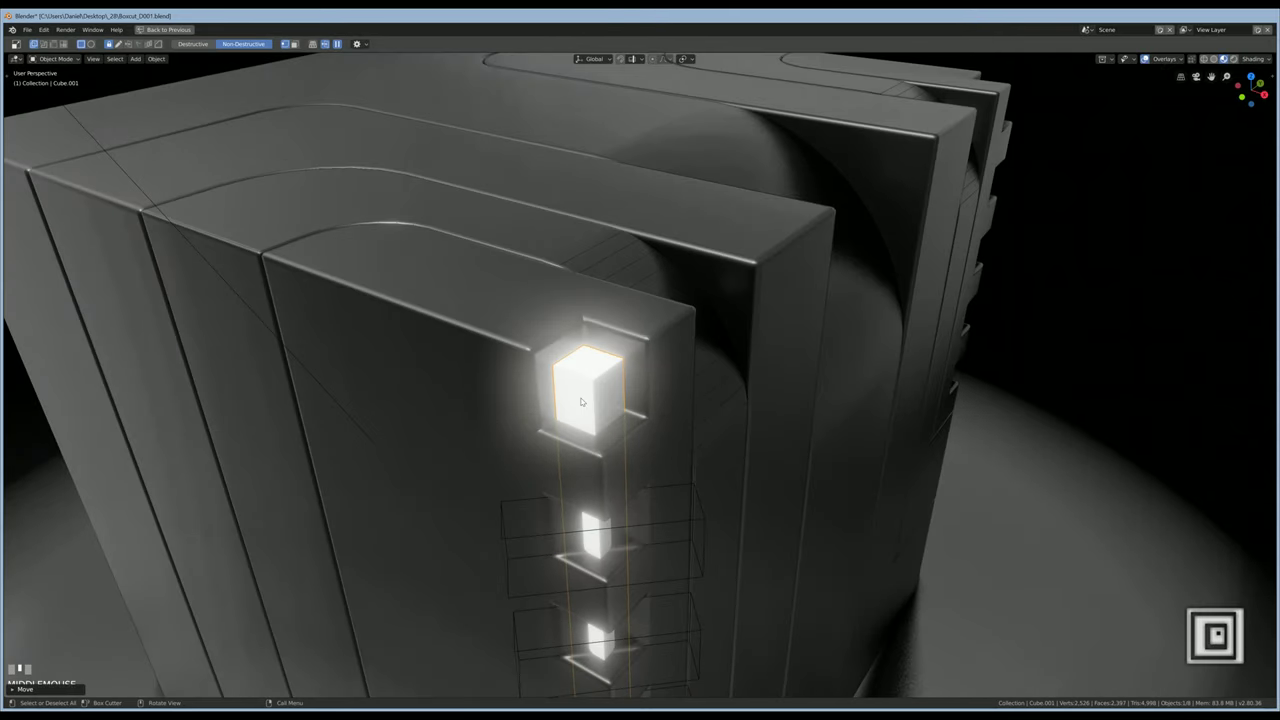
scroll("down", 3)
key("g")
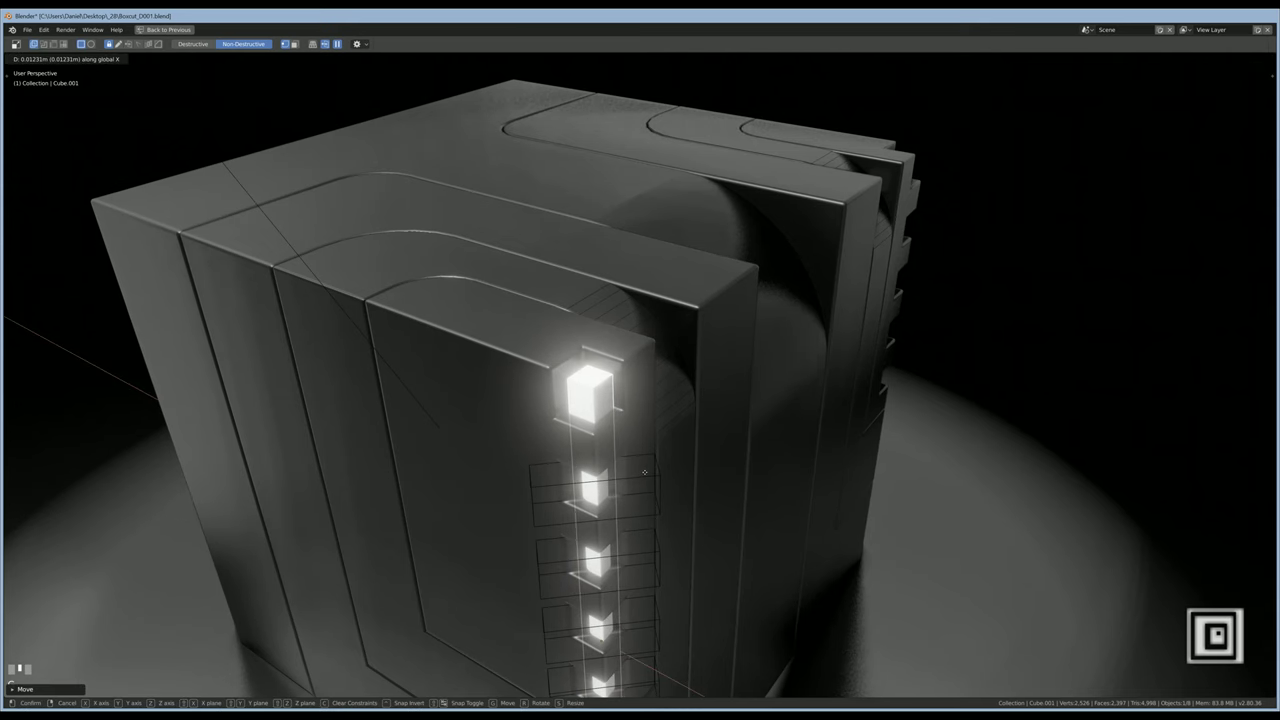
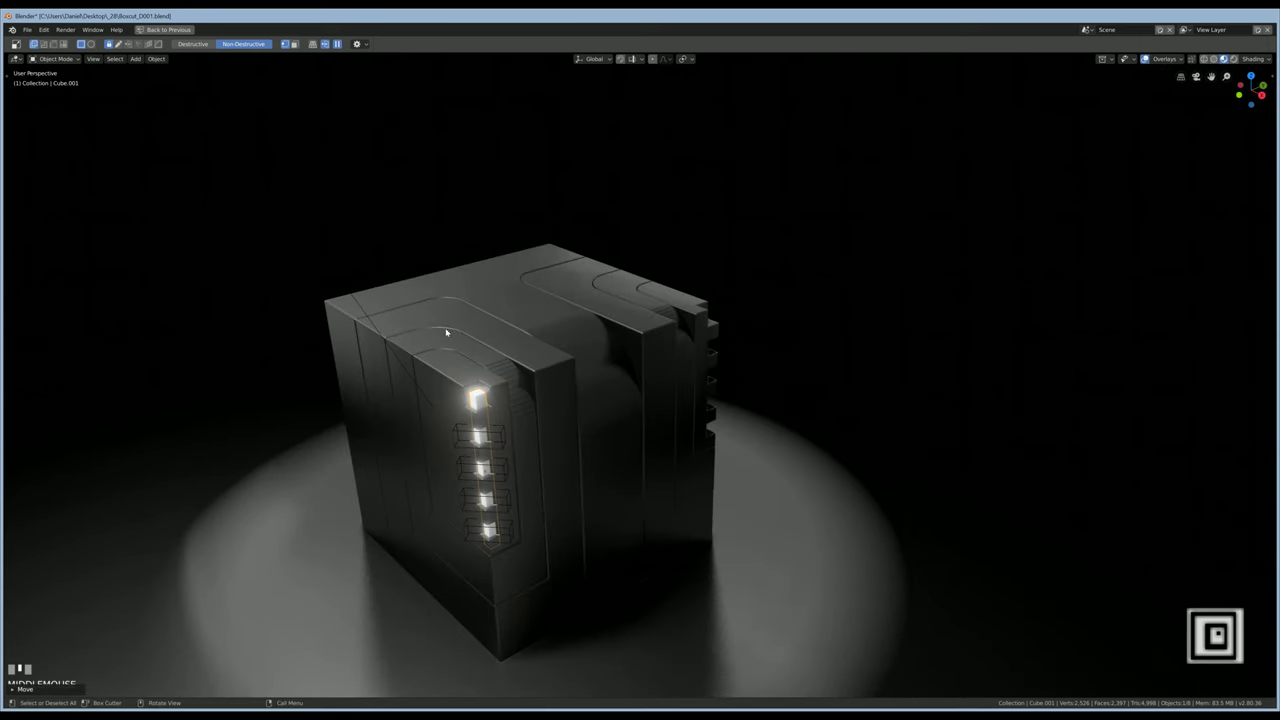
Select the main cube body in the restored full workspace
left_click(375, 299)
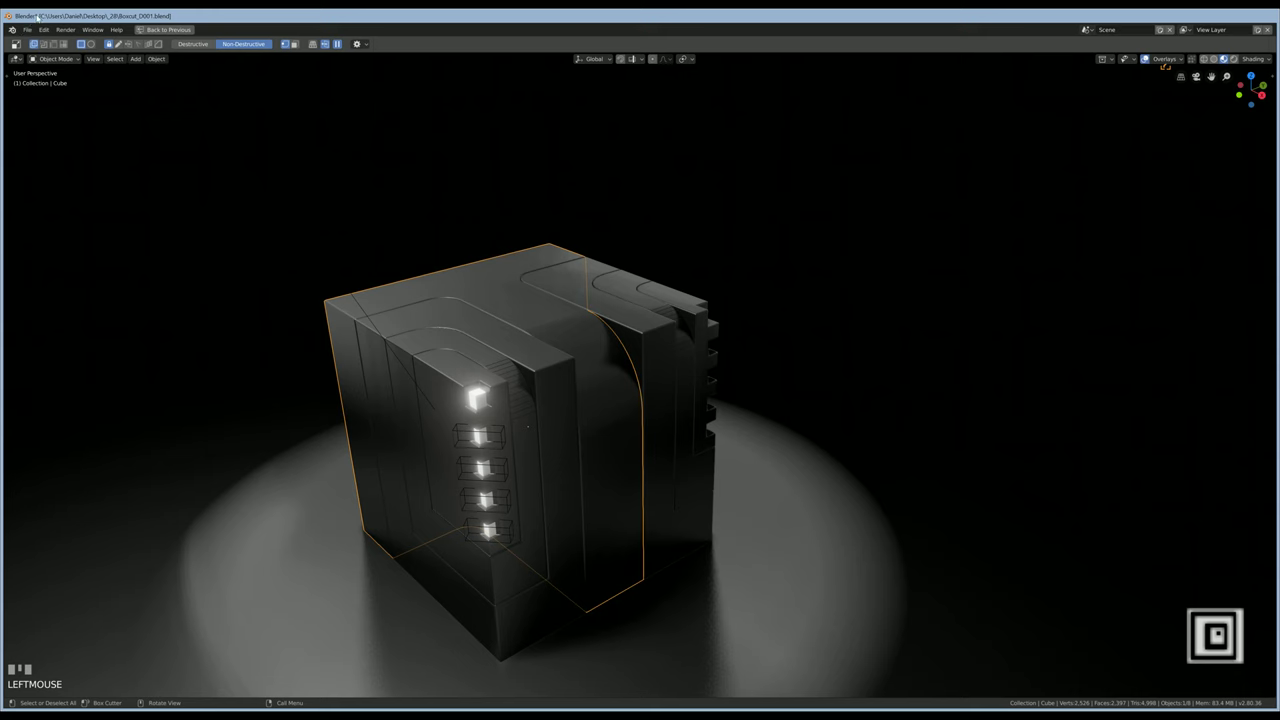
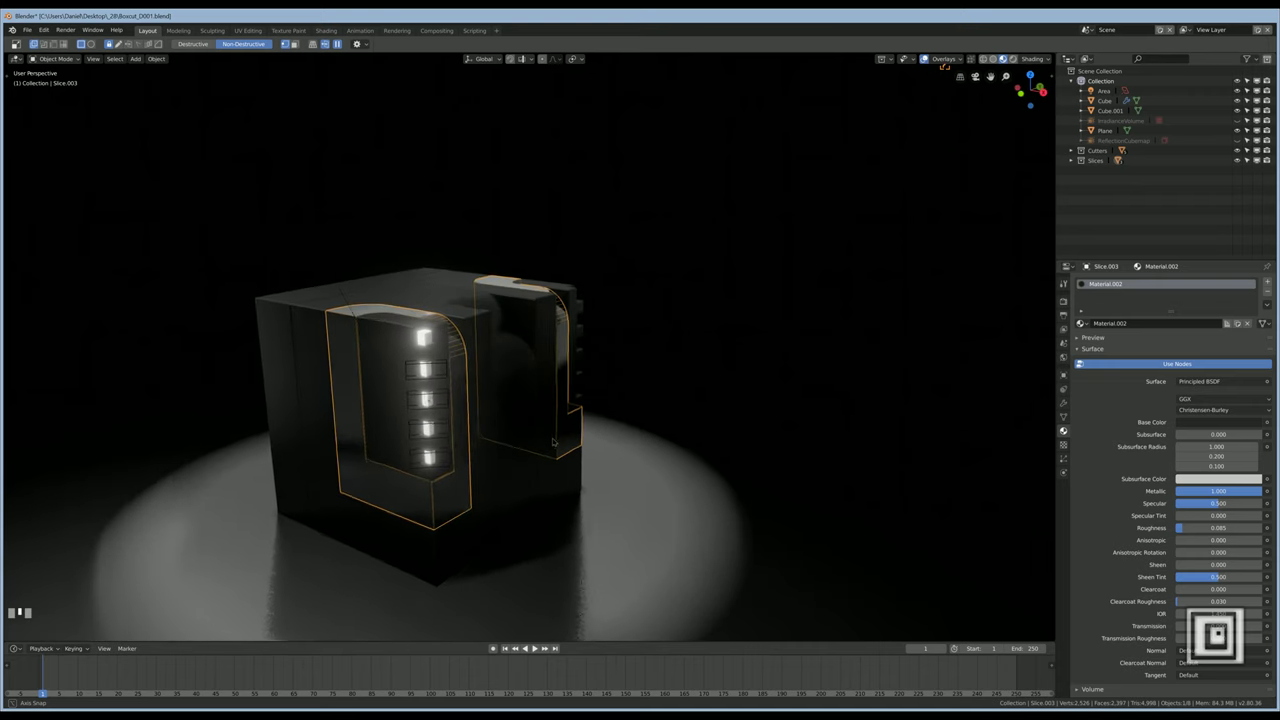
Switch Slice.001 to Material.002, then select Cube.001 for its new emissive material
middle_click(556, 445)
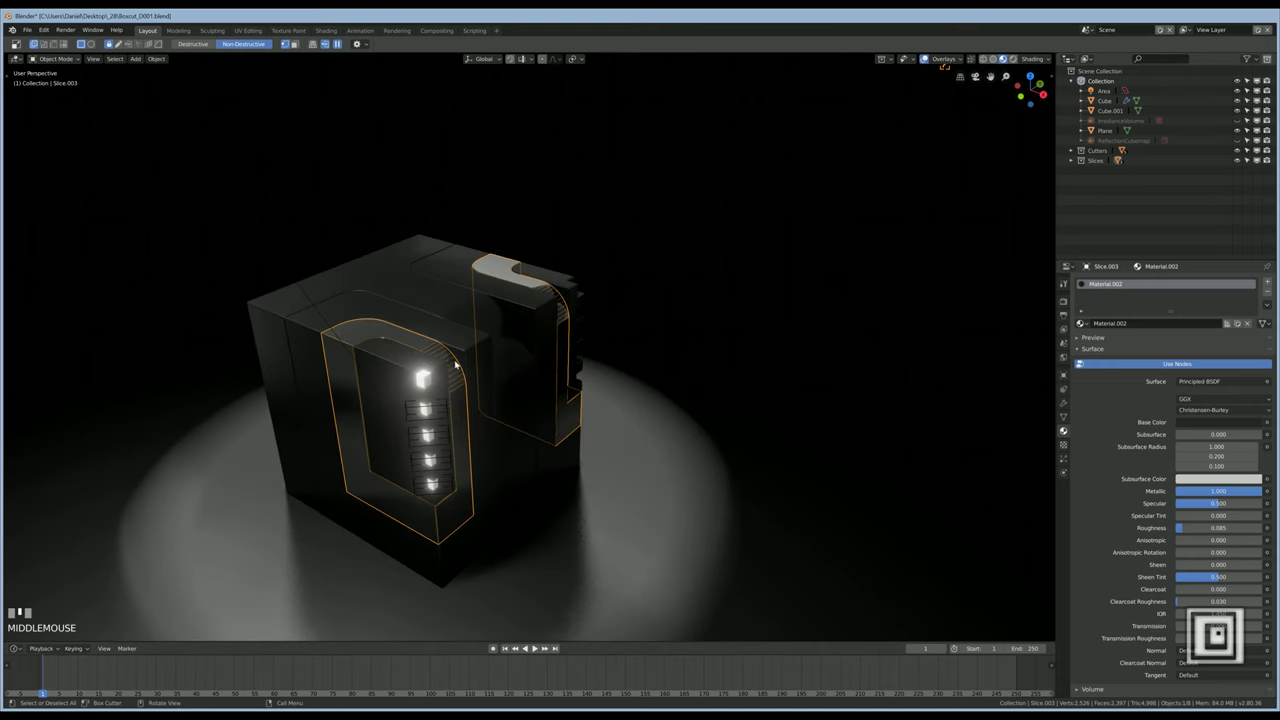
left_click(364, 307)
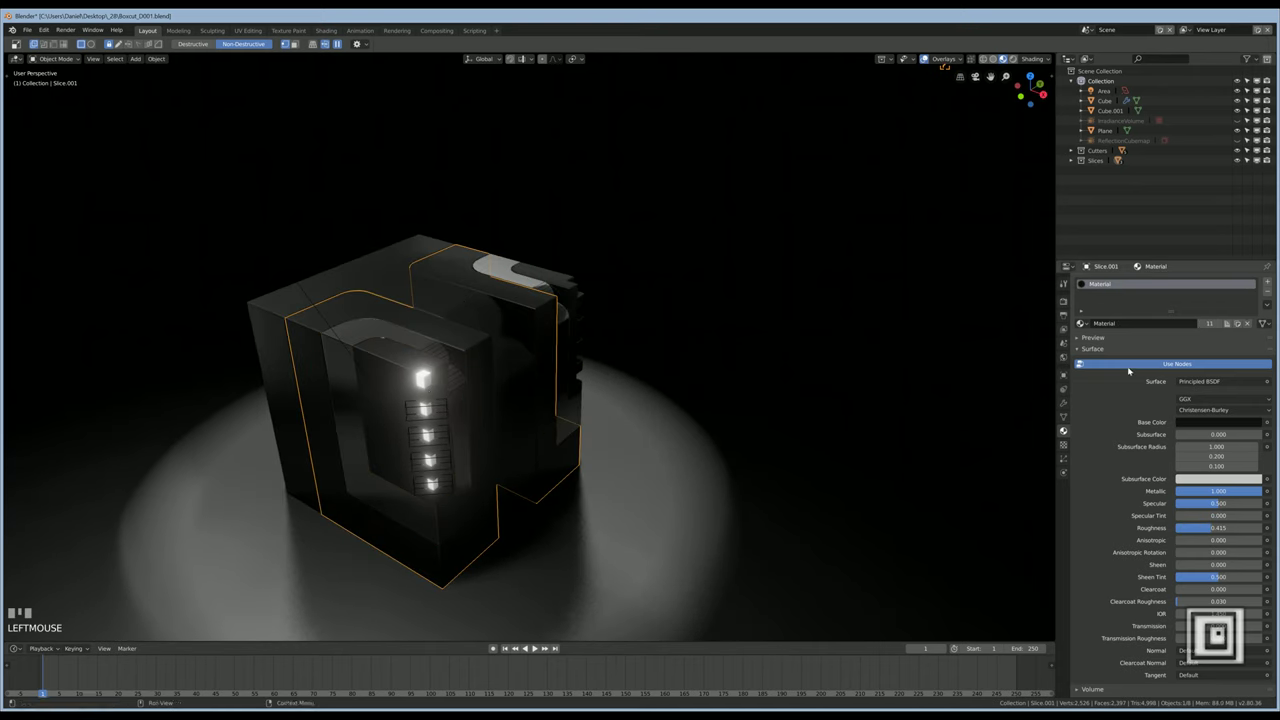
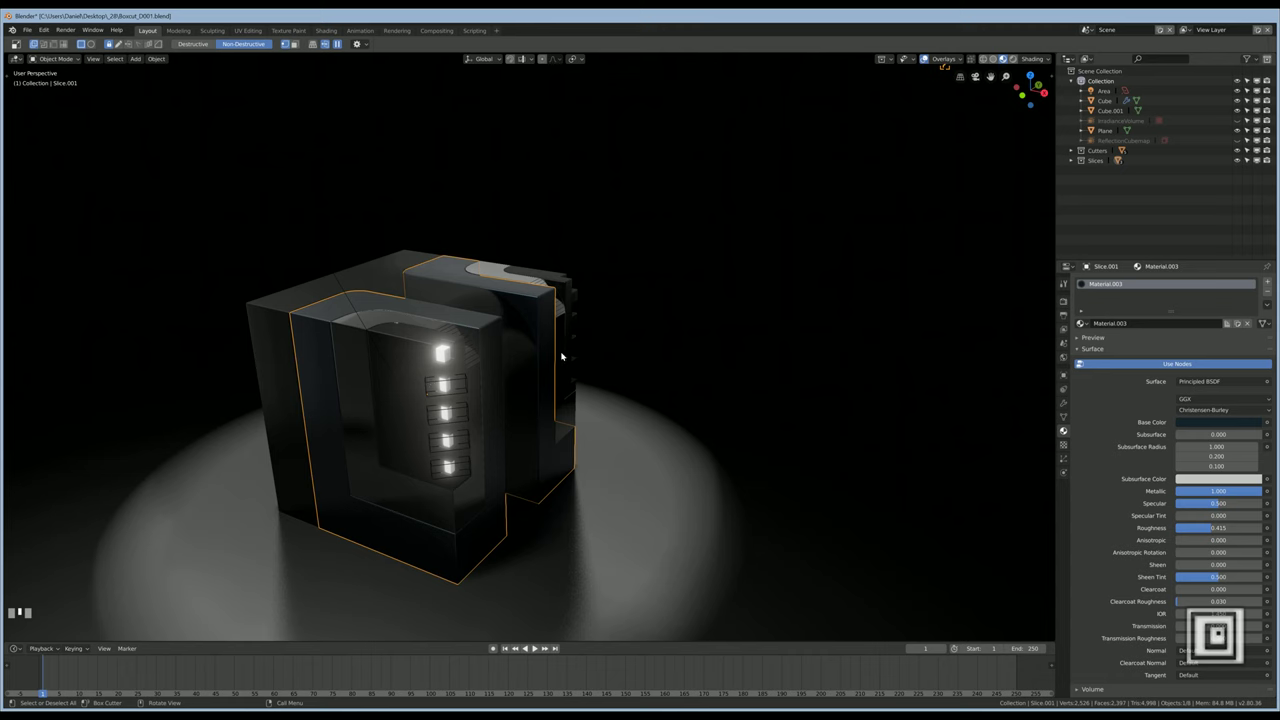
left_click(355, 357)
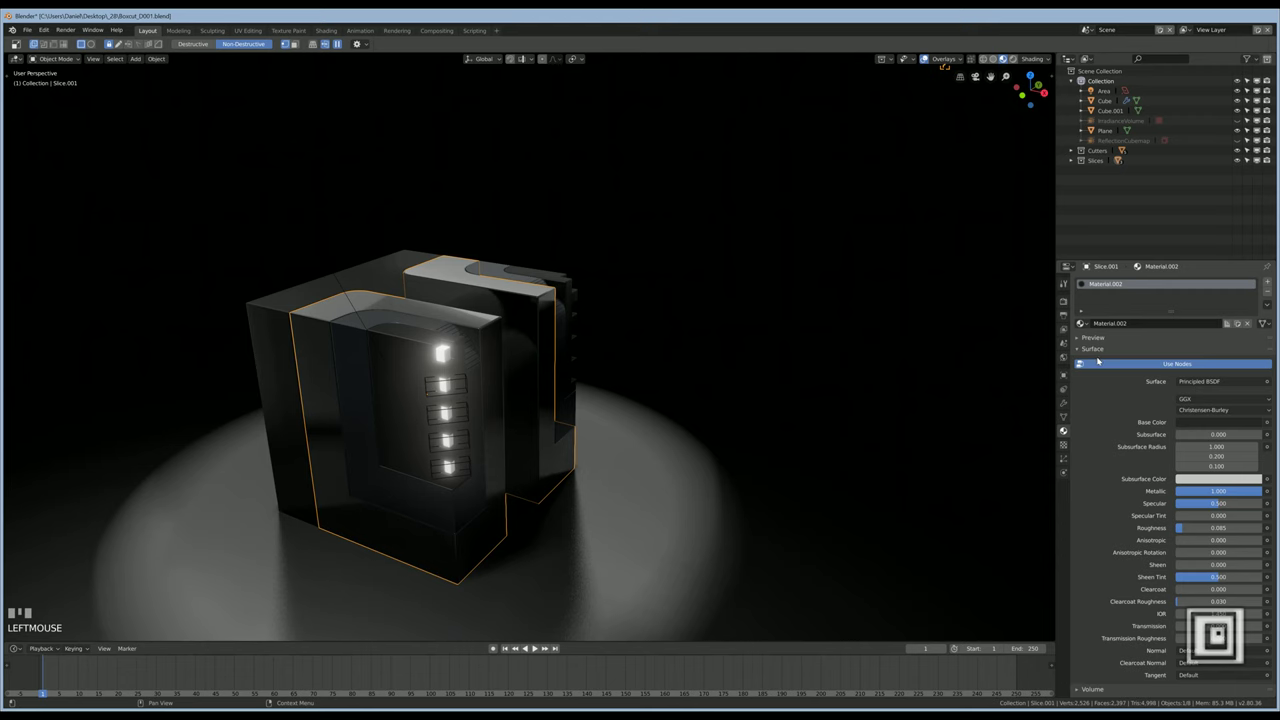
left_click_drag(722, 364, 710, 365)
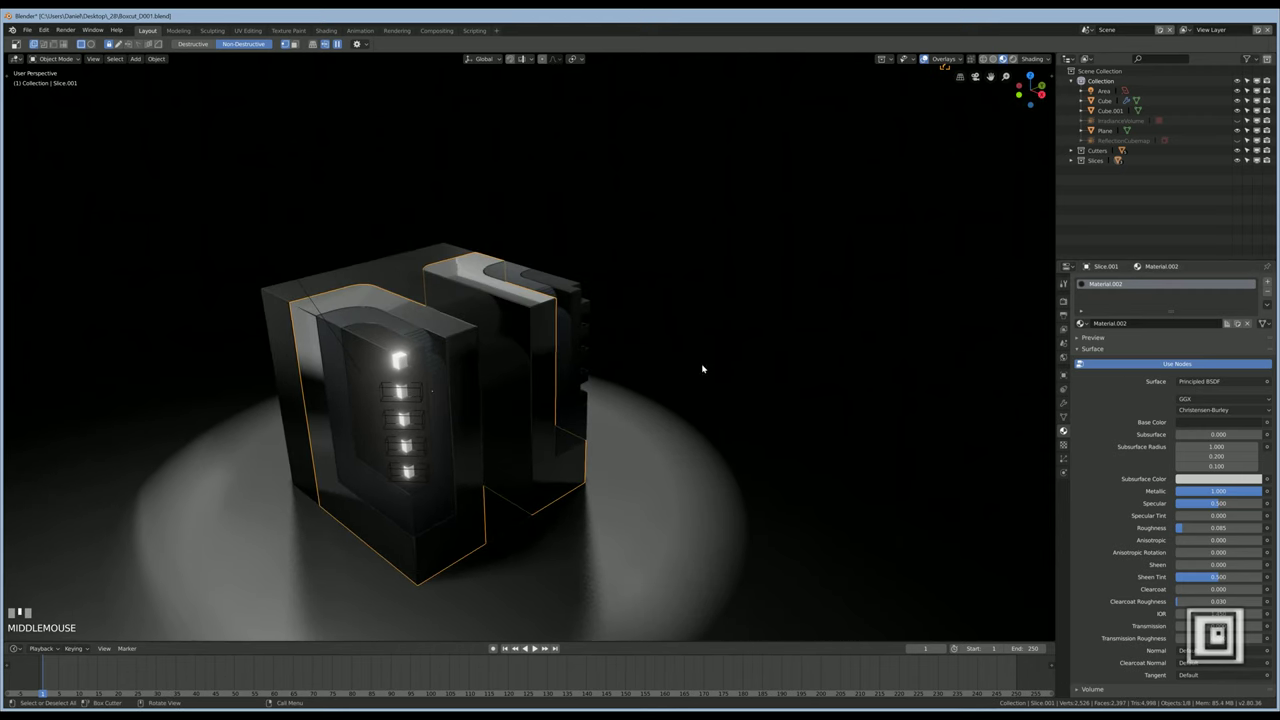
left_click(405, 361)
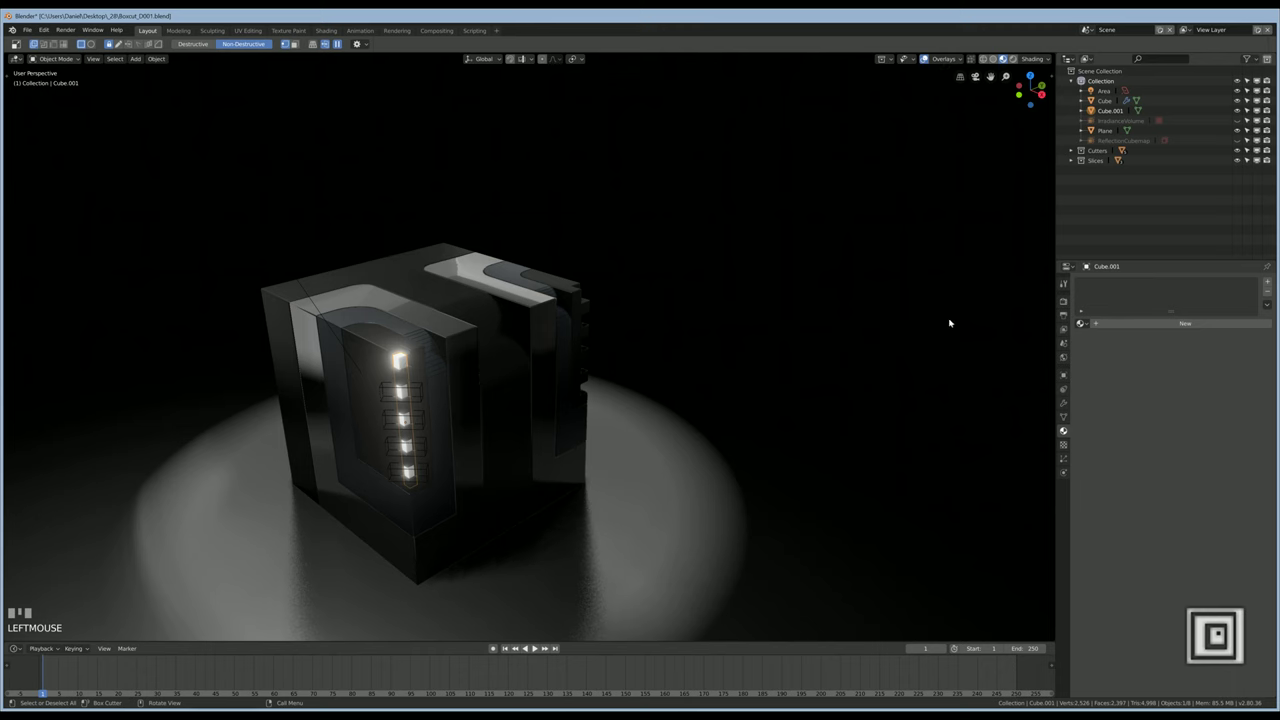